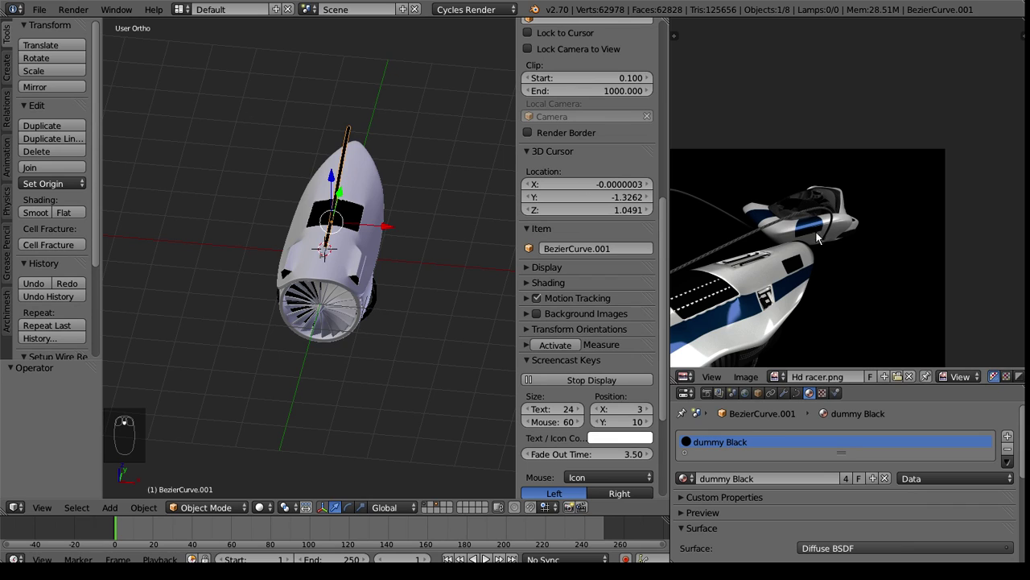
Select every part of the racer model and send it to another layer.
left_click_drag(283, 263, 676, 132)
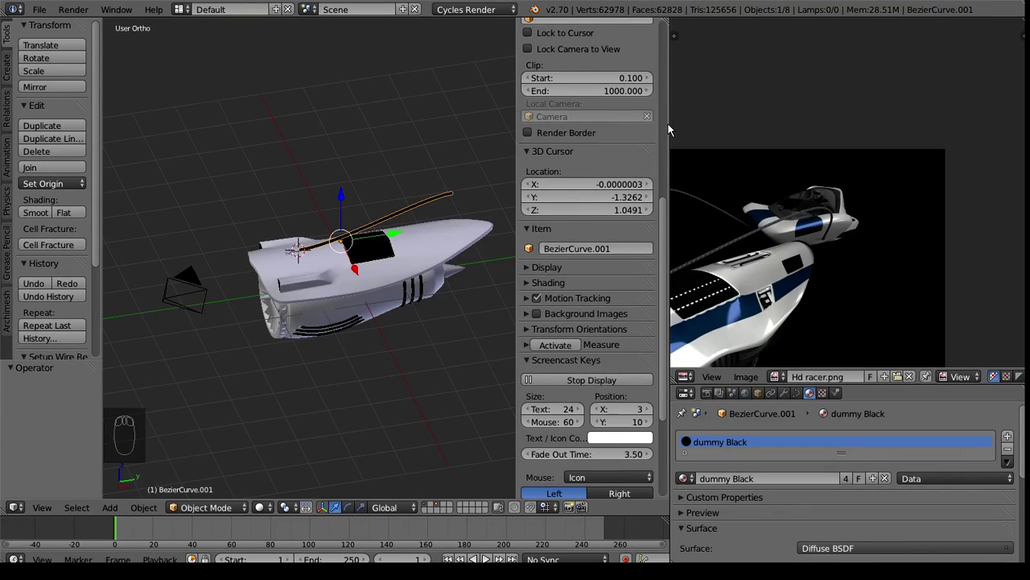
left_click_drag(673, 131, 429, 399)
left_click_drag(306, 279, 399, 272)
key("a")
key("a")
key("m")
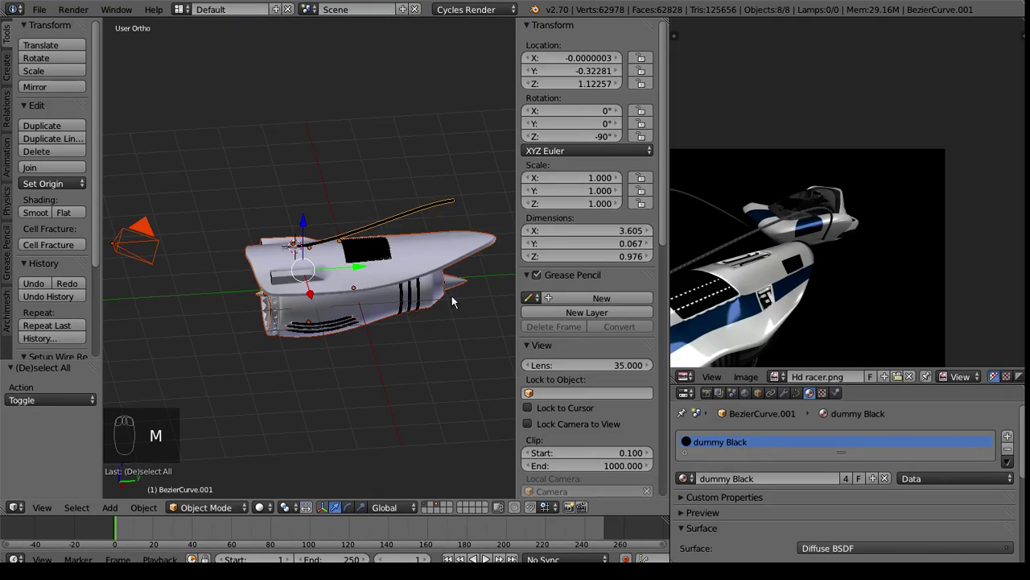
key("m")
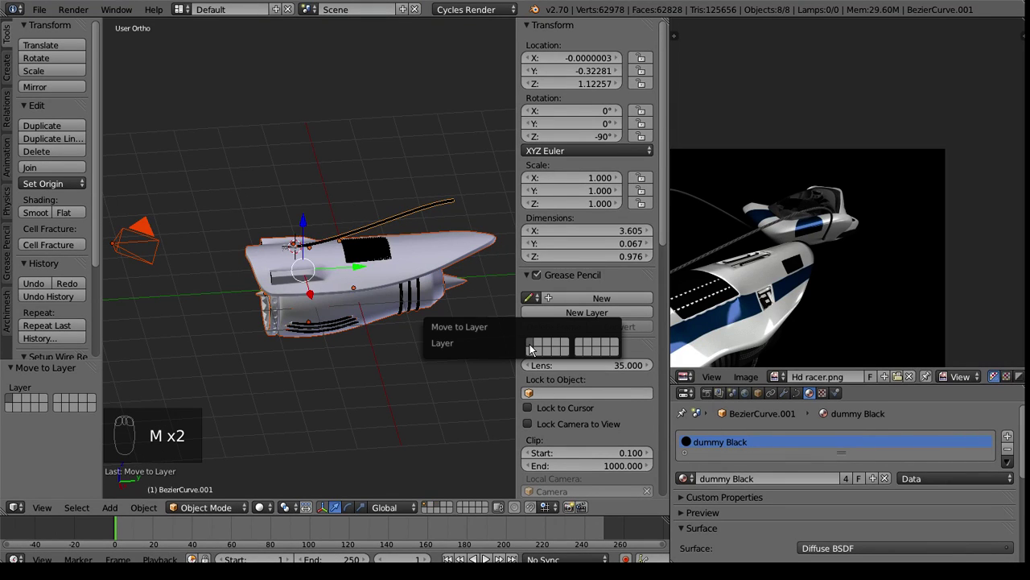
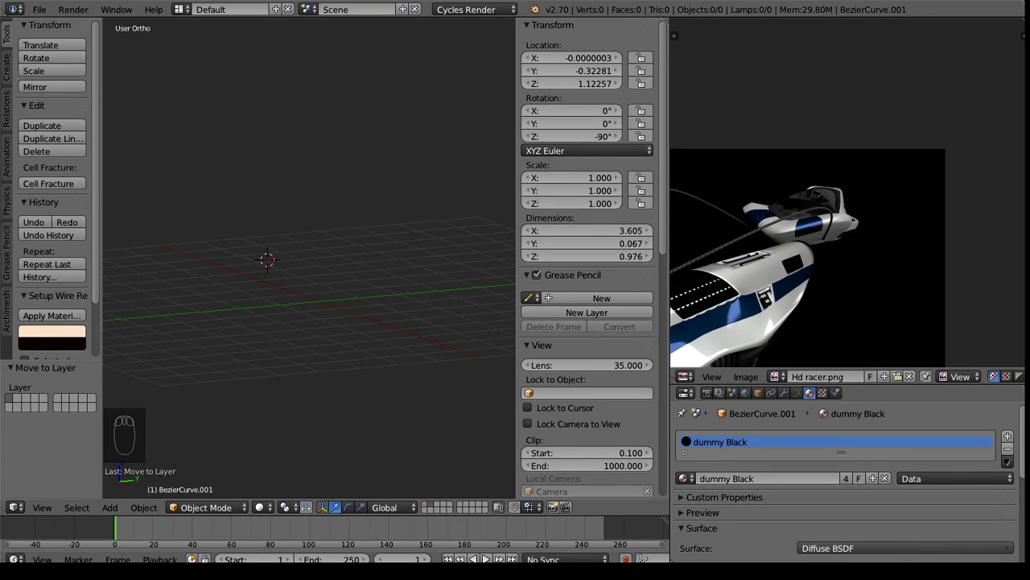
From Top view, snap the cursor to centre and rotate the new Bezier curve 90 degrees.
left_click_drag(714, 268, 332, 301)
key("KP_7")
left_click_drag(332, 302, 322, 352)
key("shift+s")
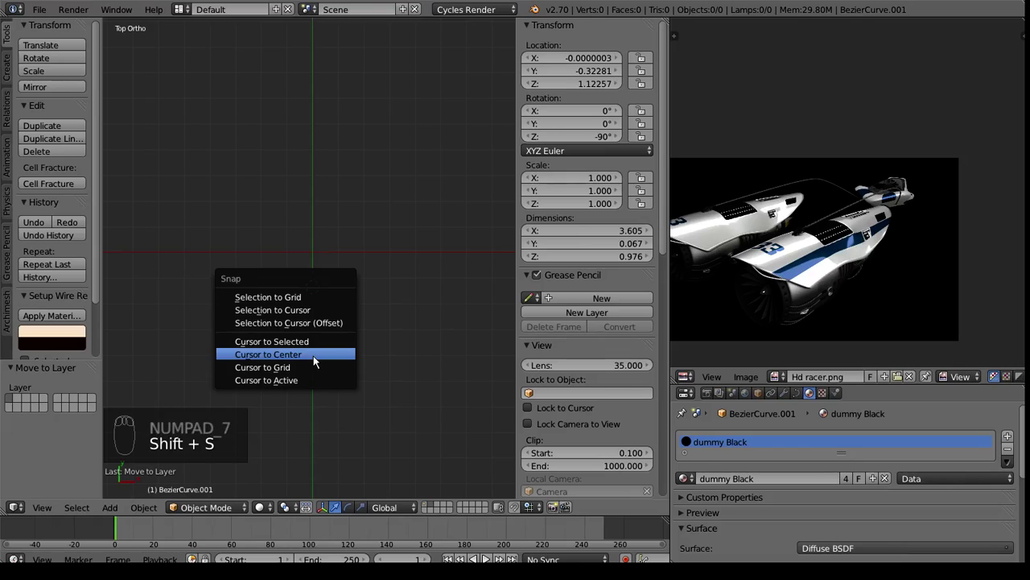
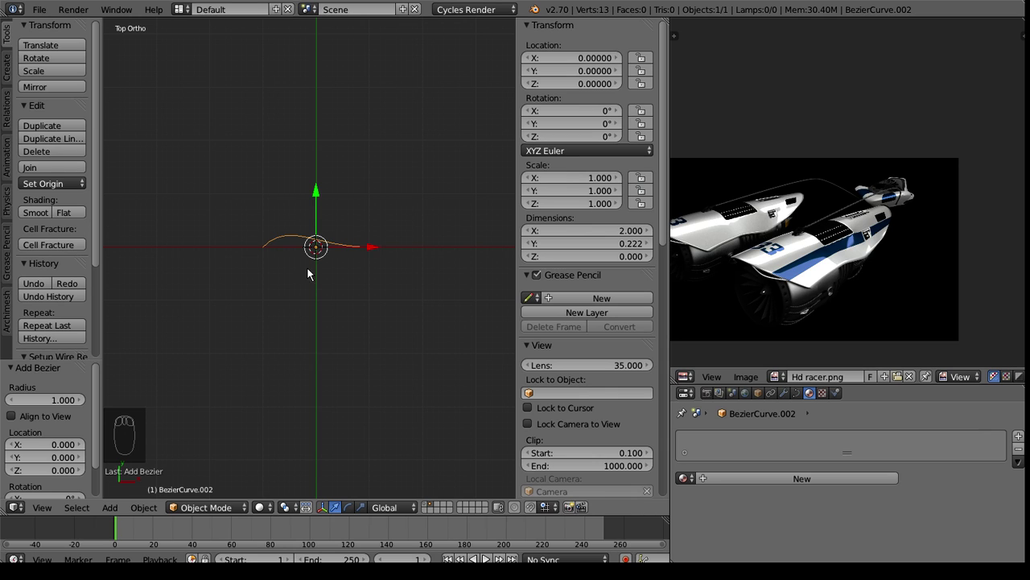
key("r")
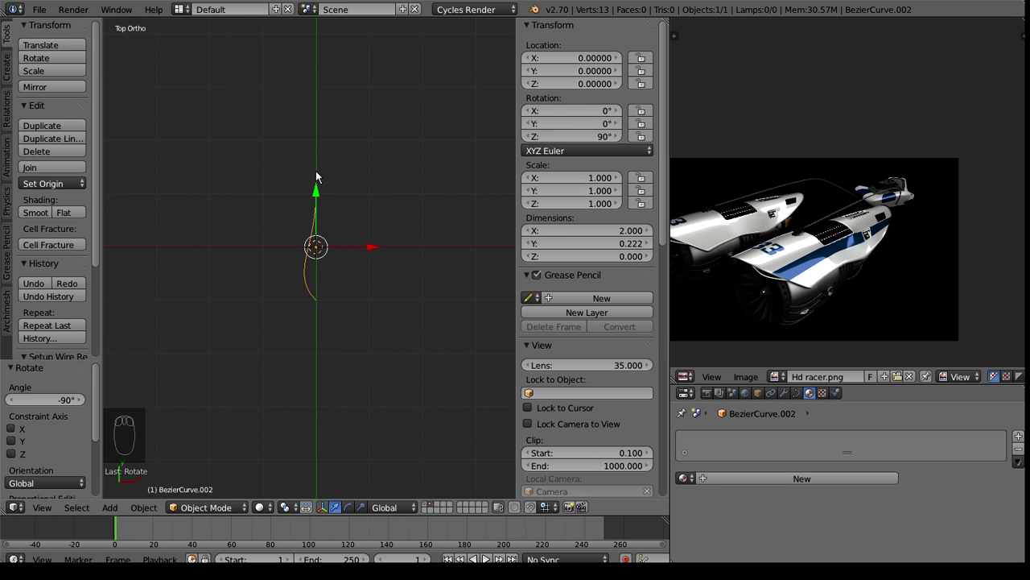
key("s")
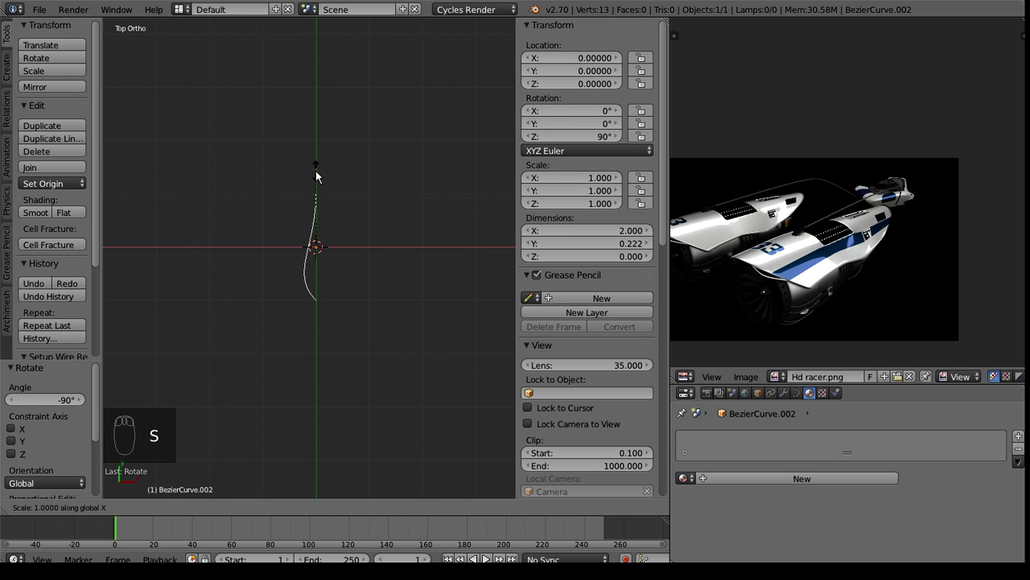
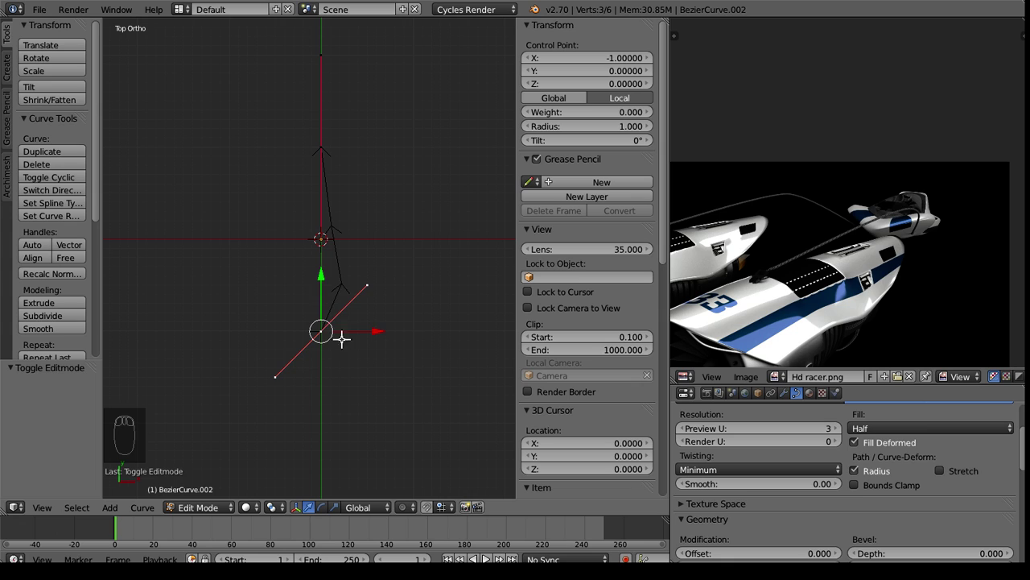
Subdivide the curve's points and rotate them into the body profile shape.
key("w")
left_click_drag(326, 161, 420, 345)
key("w")
key("r")
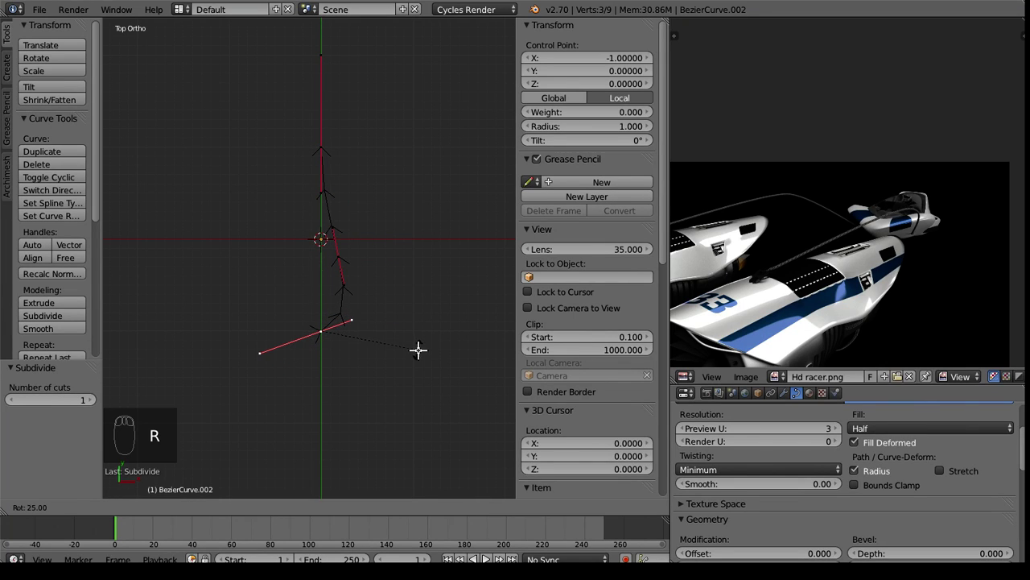
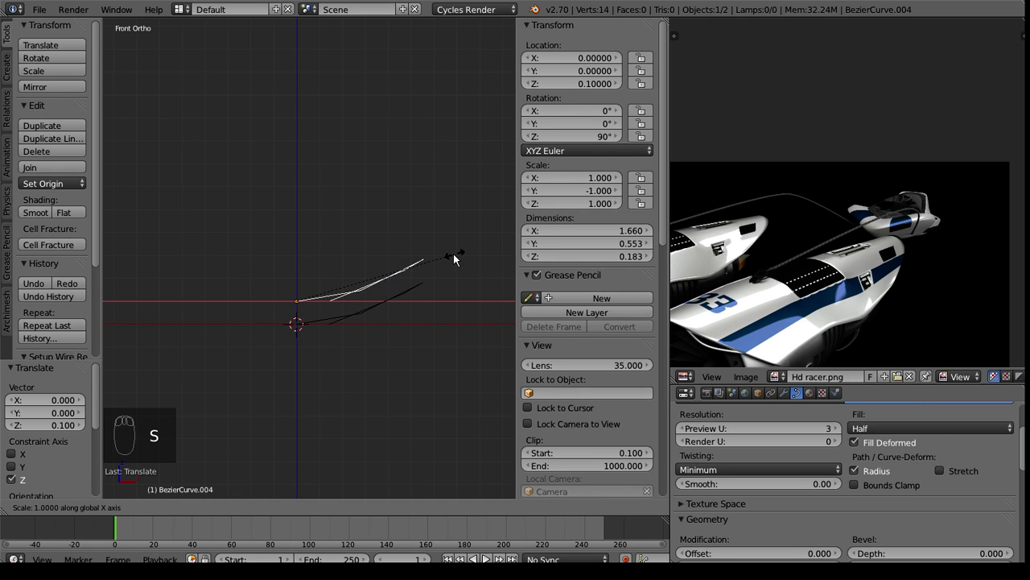
Duplicate a profile curve below the others, shrink it slightly, and join all three curves.
left_click_drag(406, 232, 351, 211)
key("s")
left_click_drag(351, 211, 310, 240)
key("shift+d")
left_click_drag(298, 253, 301, 294)
left_click_drag(370, 349, 464, 316)
left_click_drag(448, 288, 444, 317)
key("s")
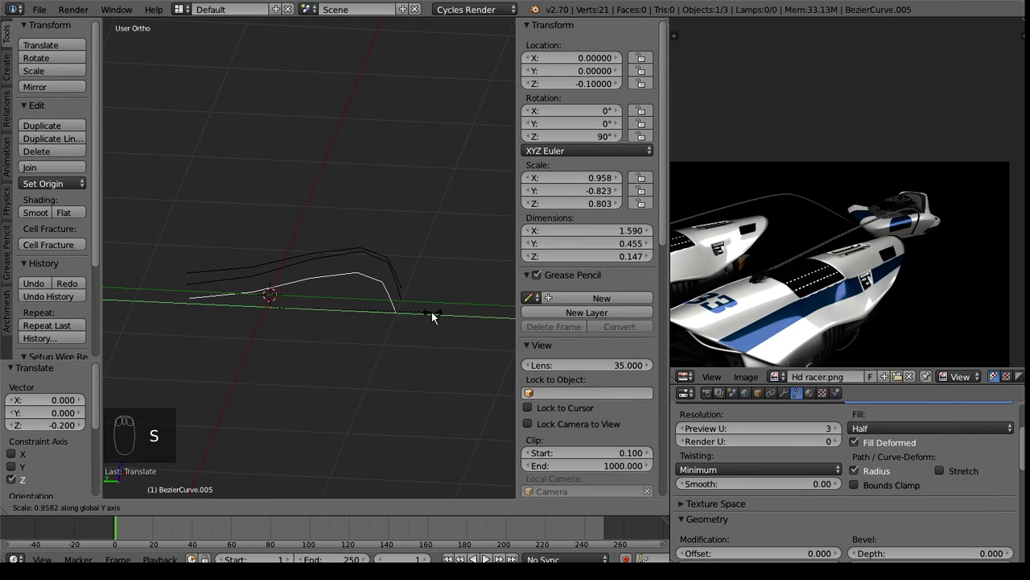
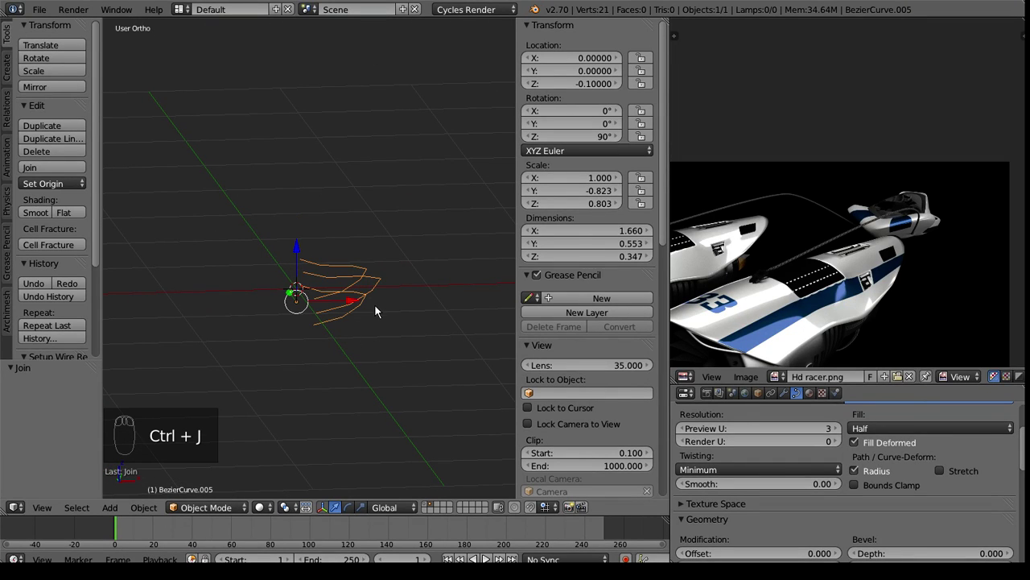
Convert the joined curves to a mesh with Alt+C and enter vertex editing.
key("Tab")
key("Tab")
key("a")
key("a")
key("alt+c")
left_click_drag(416, 331, 337, 322)
key("Tab")
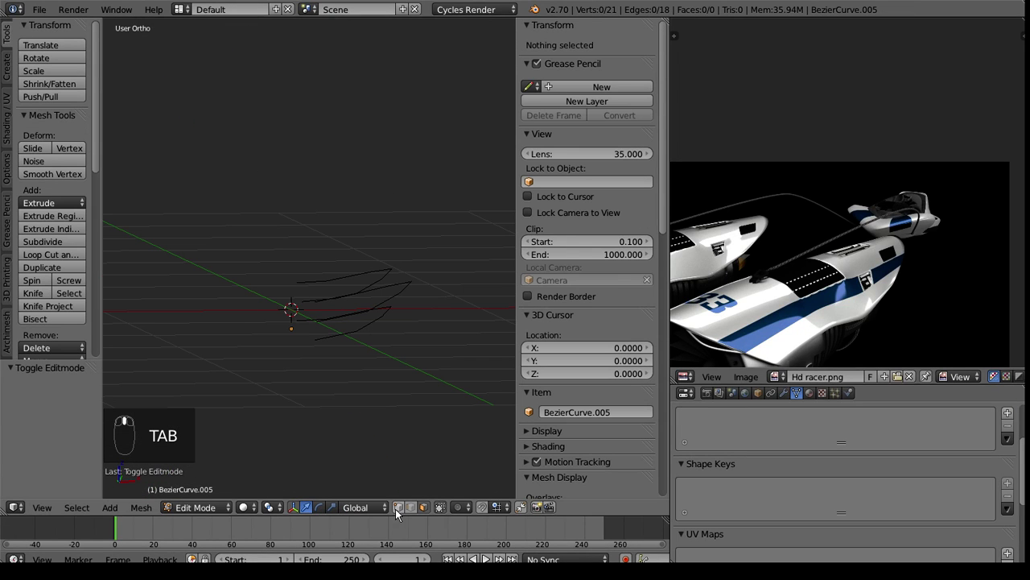
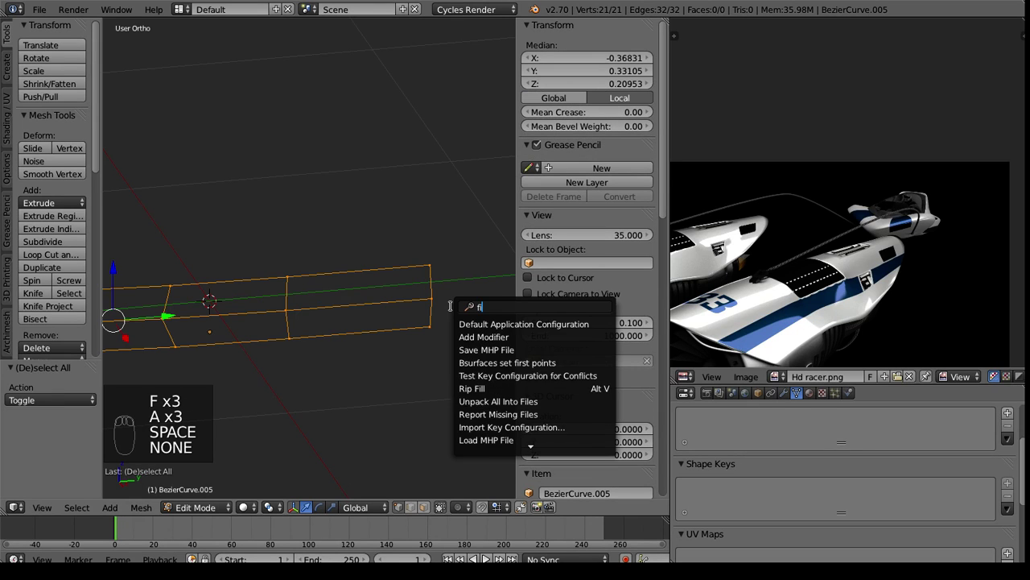
Fill the gaps between the profile lines with faces and view the filled strip.
key("l")
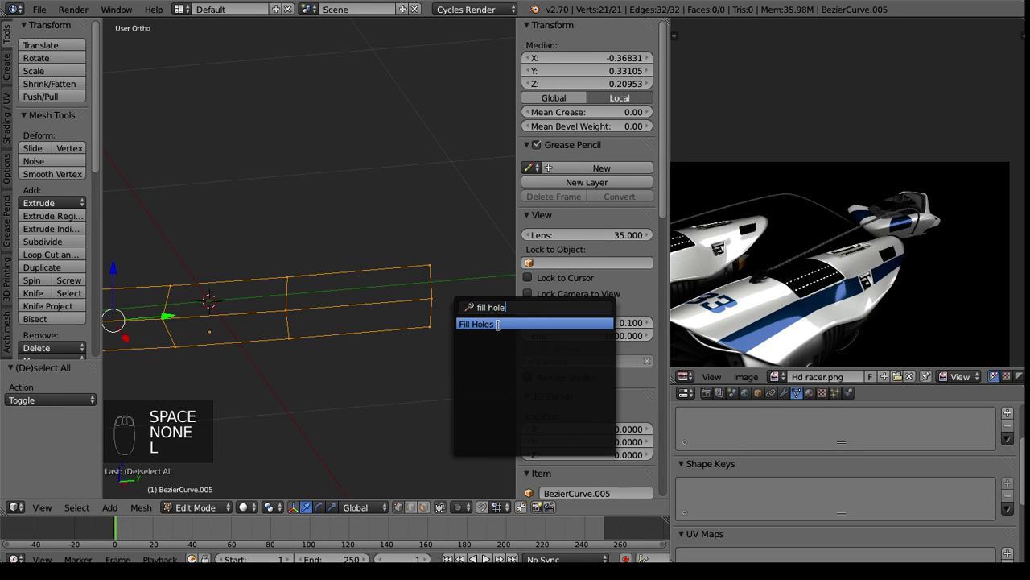
left_click_drag(398, 320, 351, 392)
key("Tab")
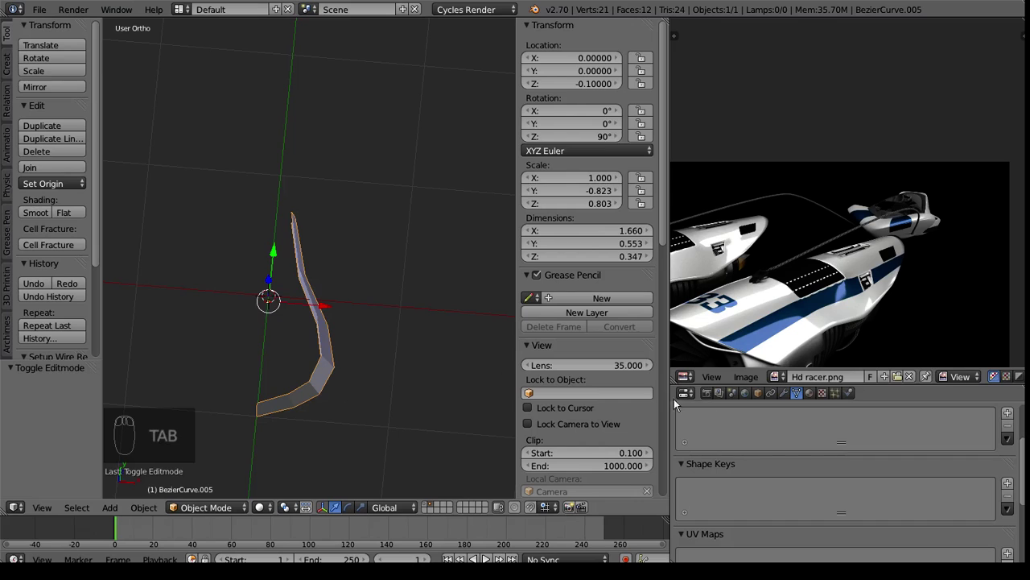
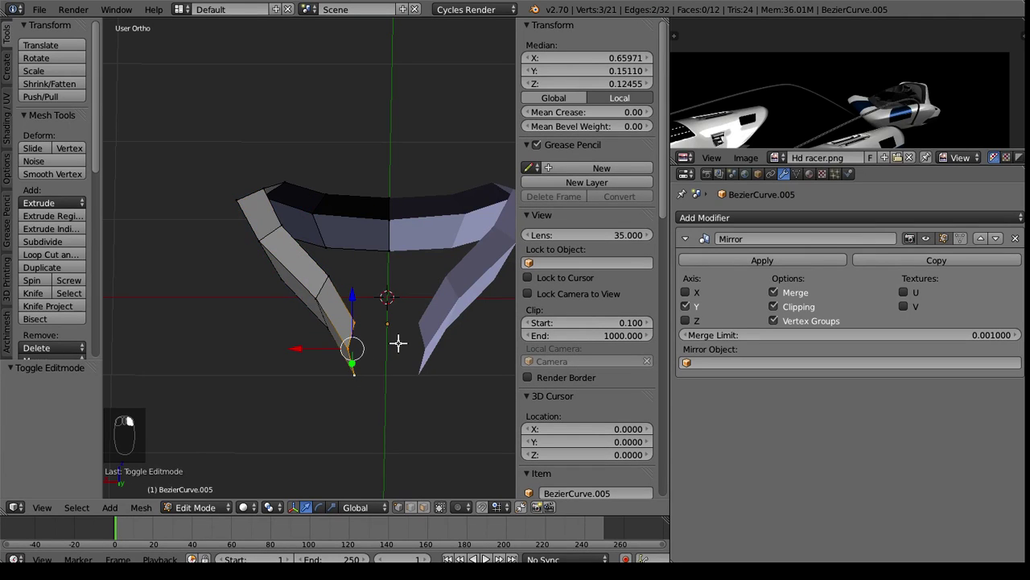
Inspect the mirrored body and return to edit mode facing the centre gap.
key("e")
left_click_drag(311, 345, 202, 361)
key("Tab")
middle_click(253, 397)
left_click_drag(203, 361, 238, 313)
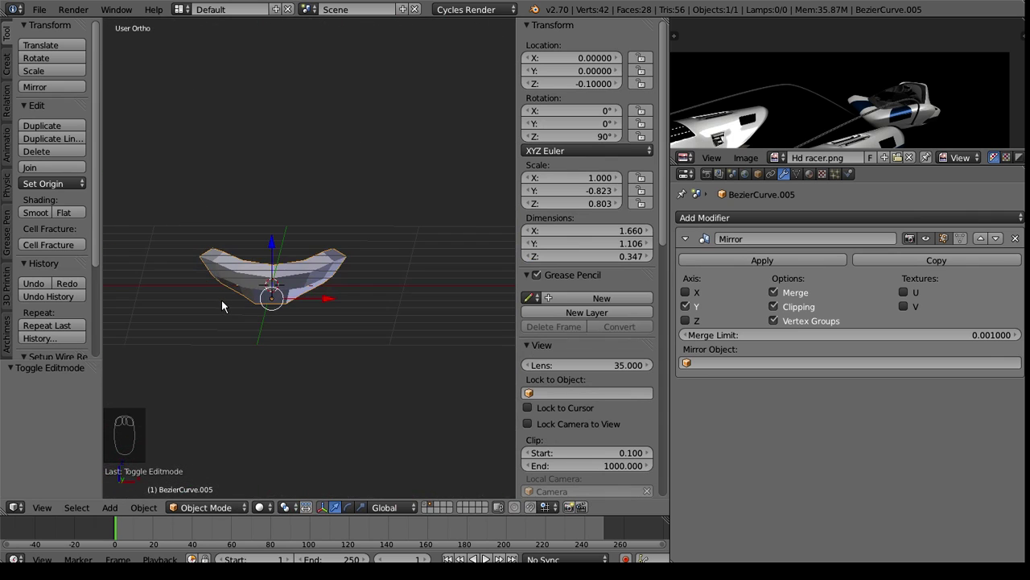
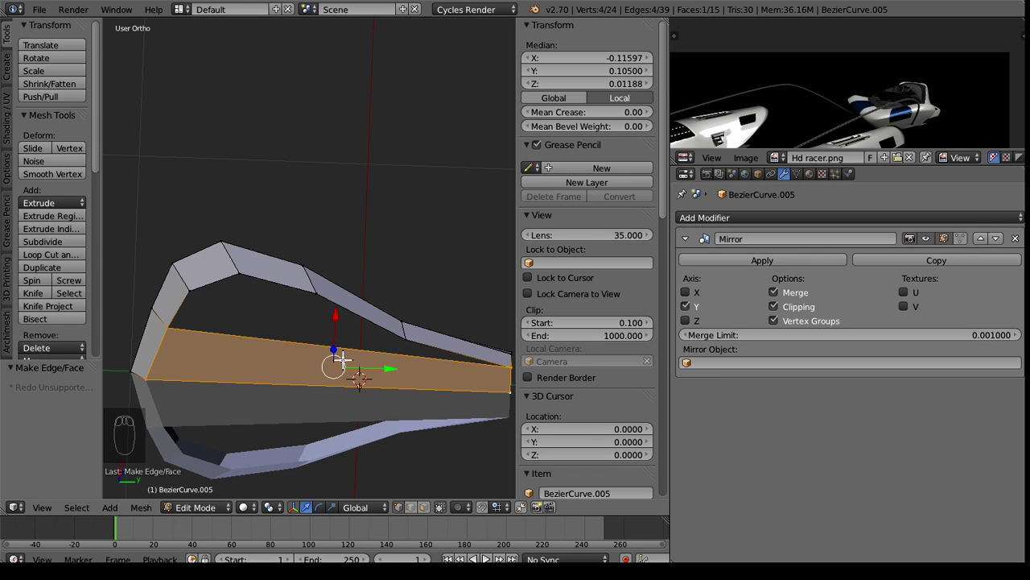
Add a loop cut across the centre face and select the stray tip vertices.
key("ctrl+r")
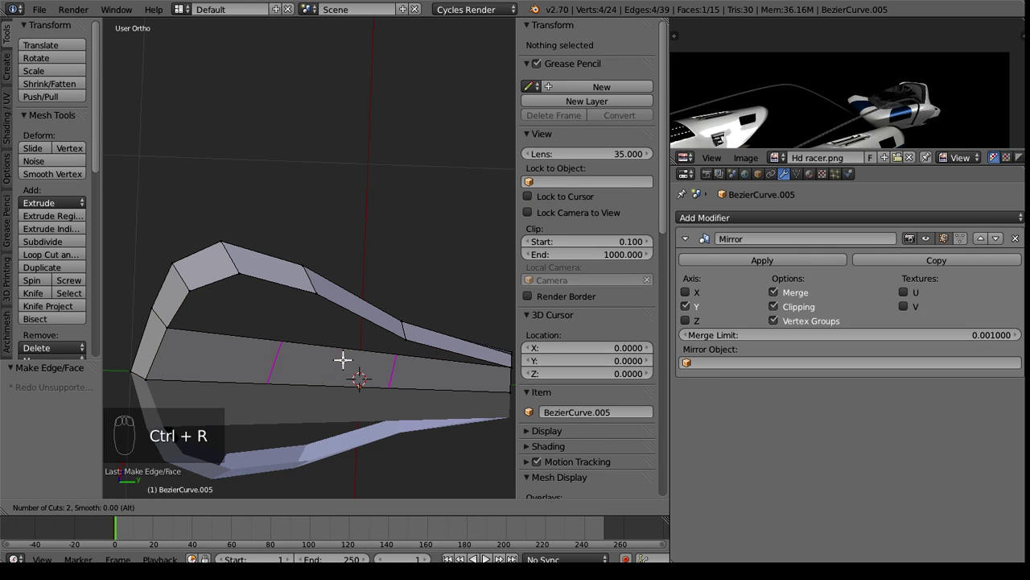
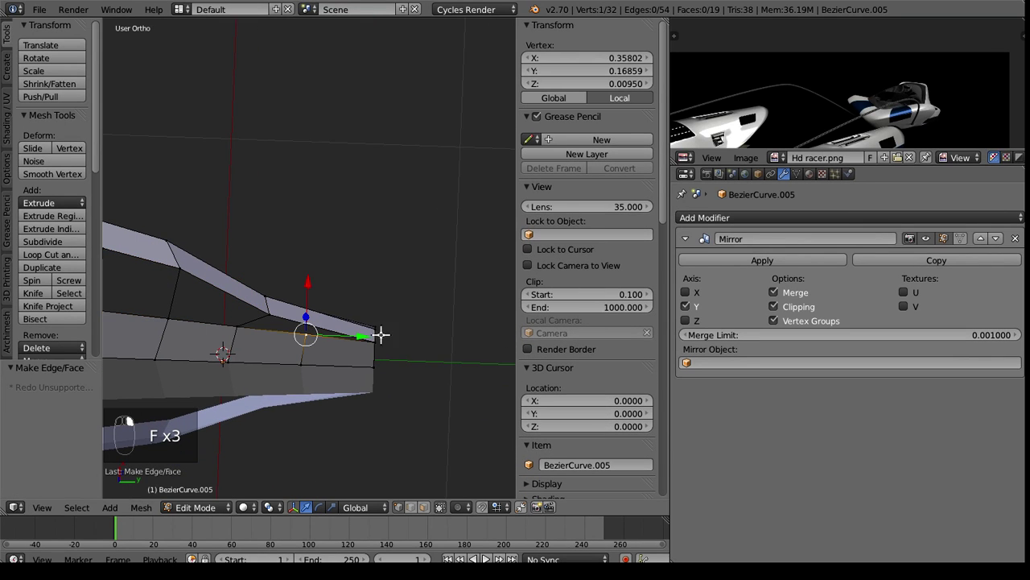
left_click(327, 344)
left_click_drag(328, 343, 330, 372)
left_click_drag(336, 366, 393, 352)
key("x")
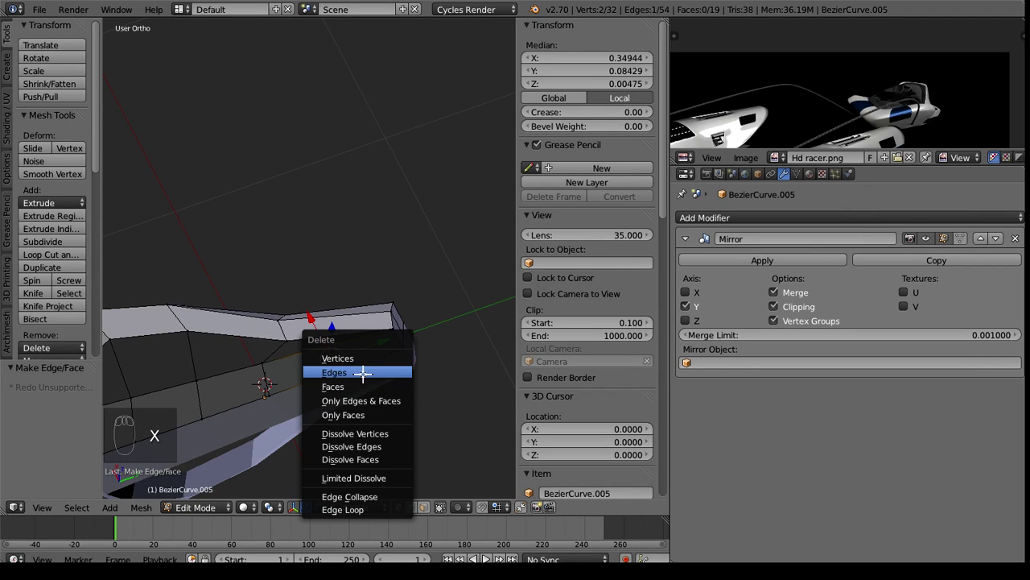
key("ctrl+z")
Delete the two unwanted vertices and rebuild faces over the opening.
key("x")
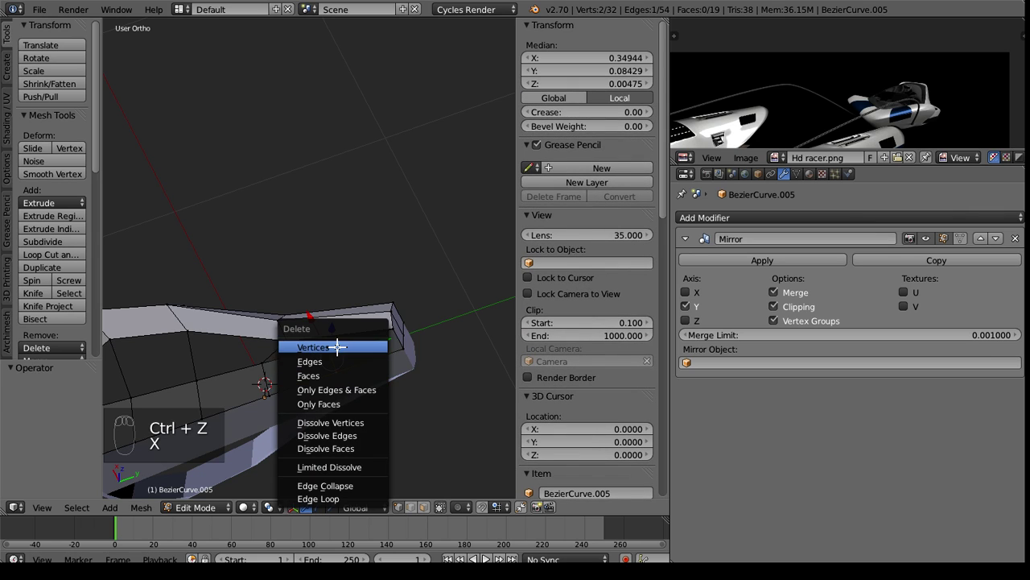
left_click_drag(289, 379, 409, 269)
key("f")
key("w")
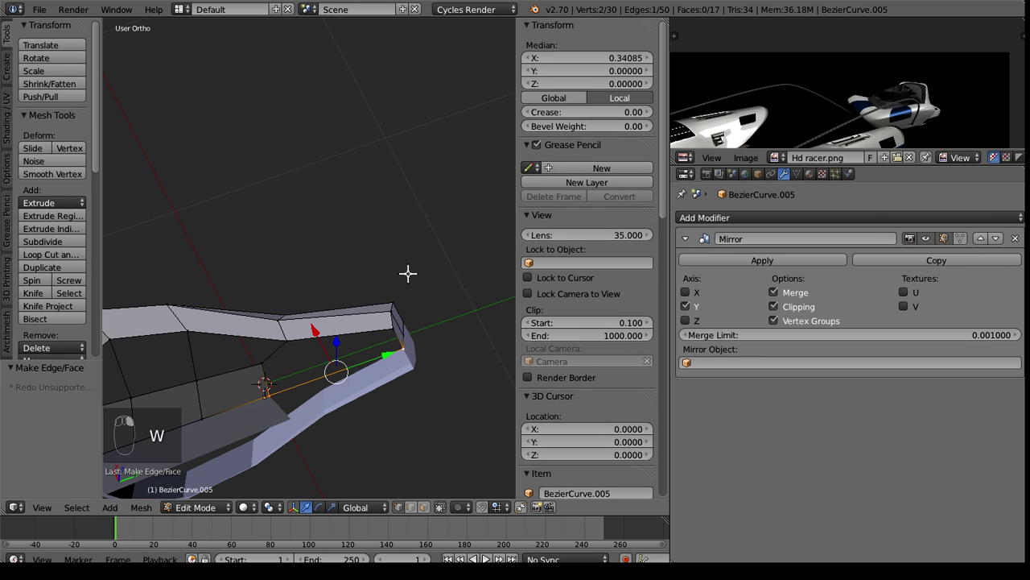
key("w")
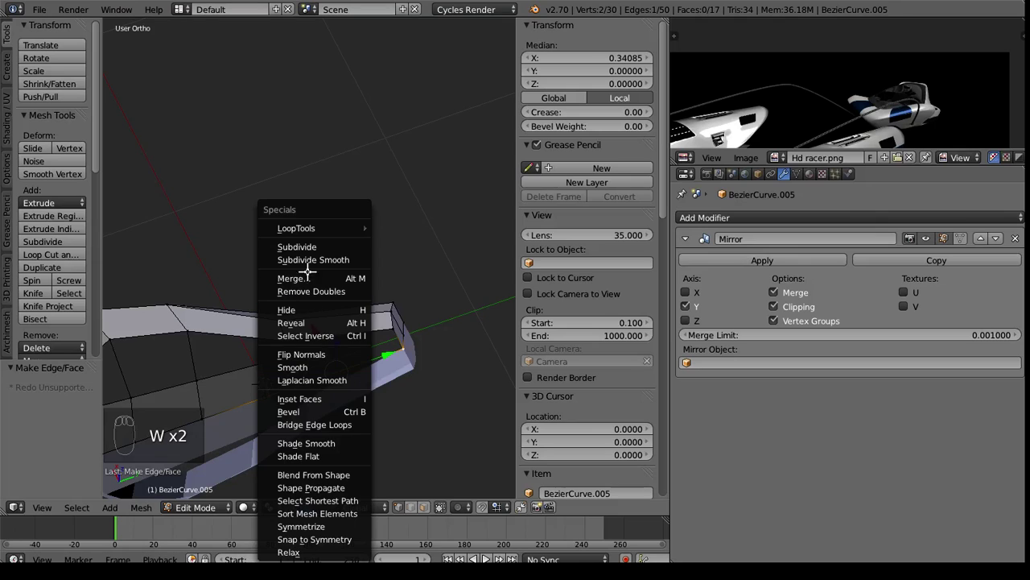
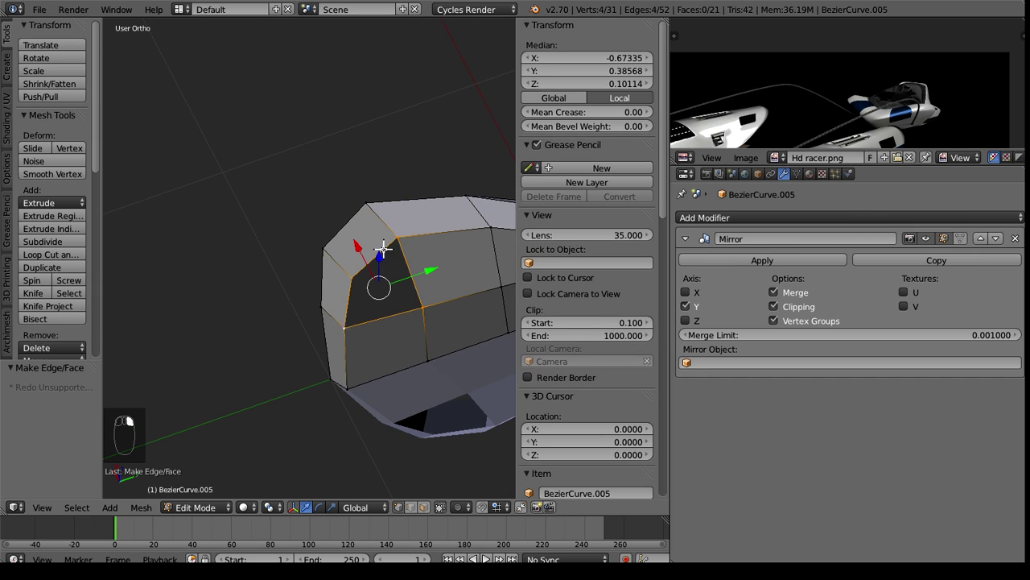
Inspect the body from the front and add an edge loop along the top strip.
left_click(392, 247)
middle_click(448, 385)
right_click(446, 388)
key("Tab")
left_click_drag(418, 207, 259, 263)
key("KP_1")
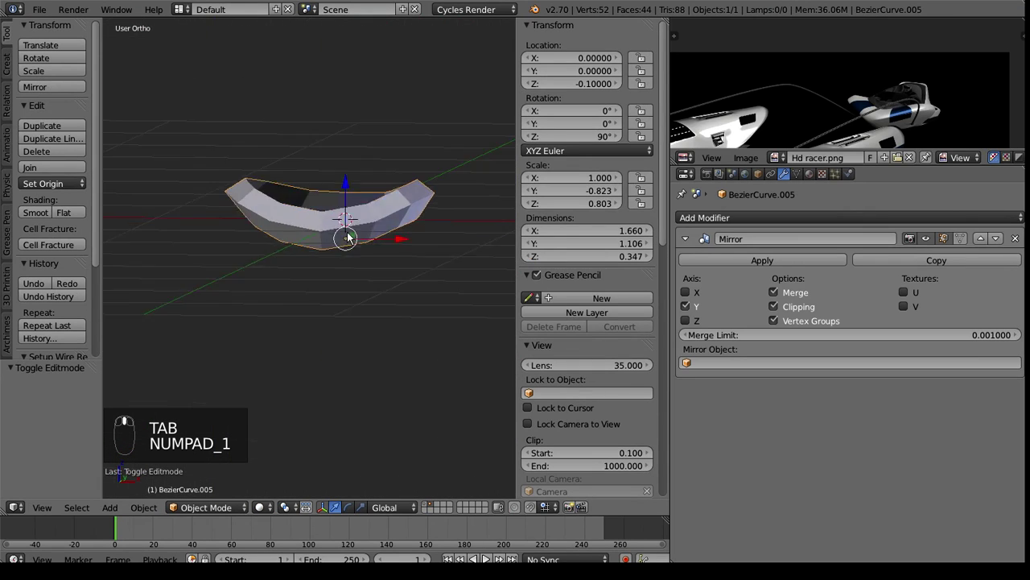
key("Tab")
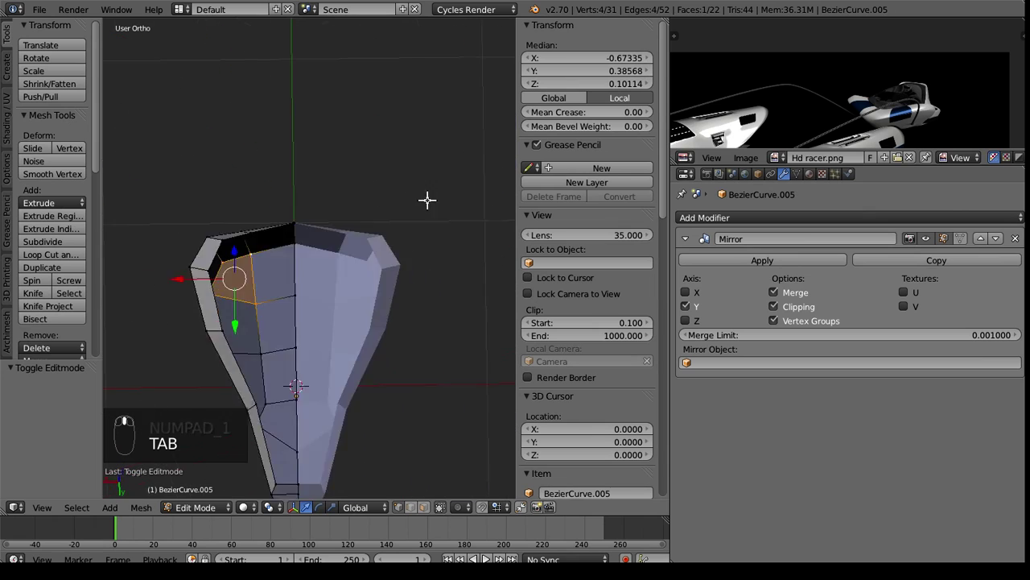
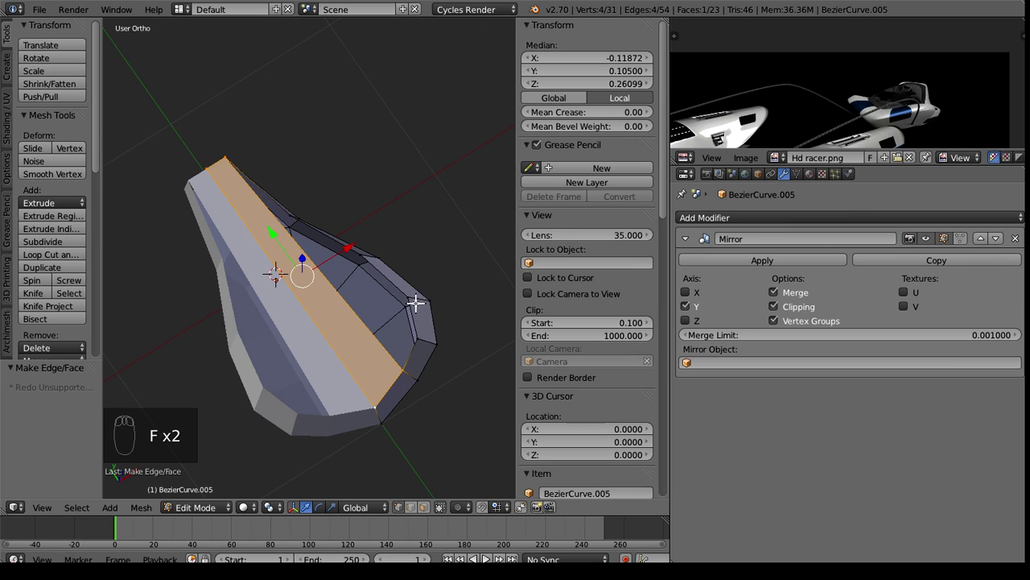
key("ctrl+r")
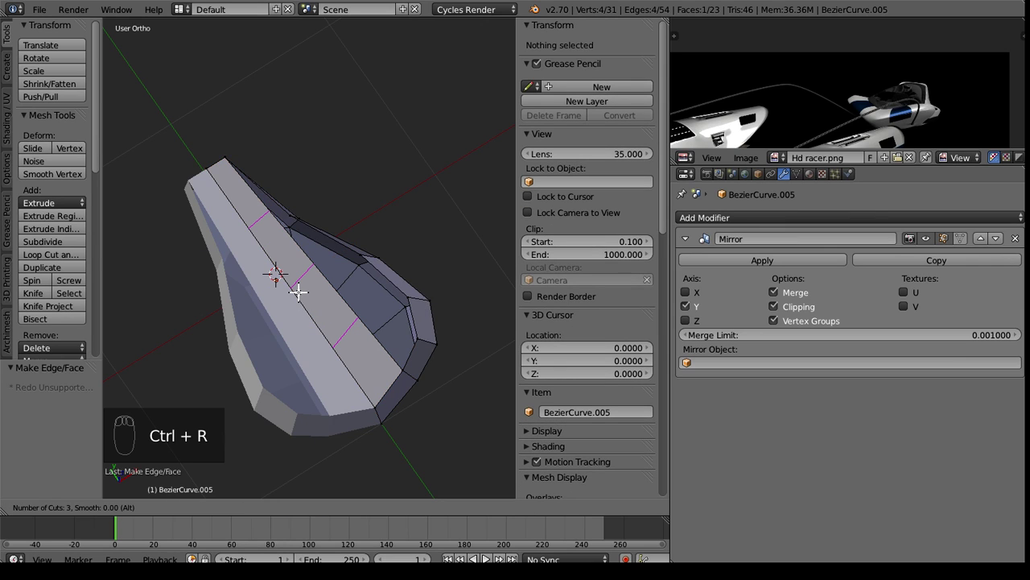
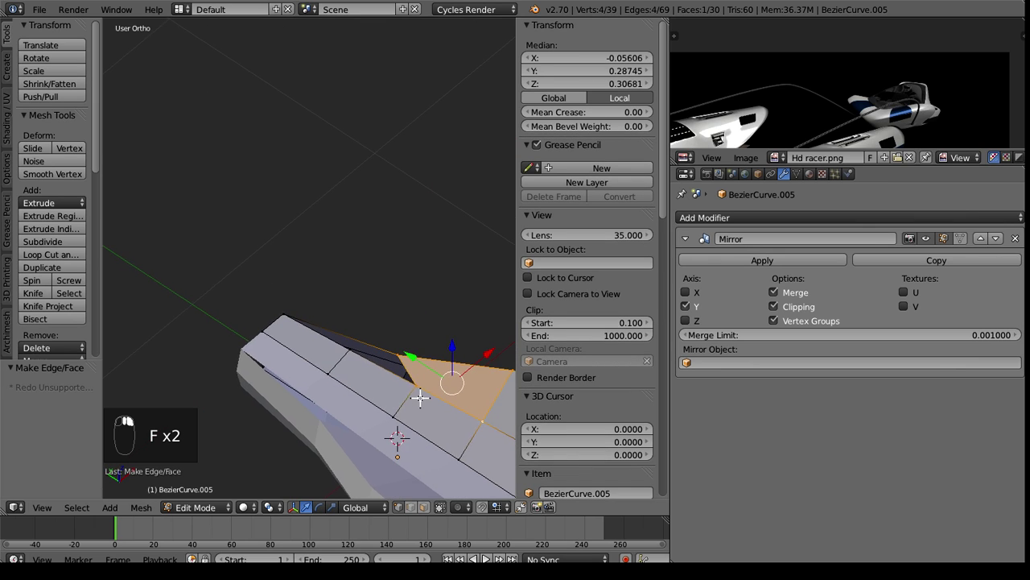
Dissolve the leftover vertices, adjust their position, and preview the closed body.
left_click_drag(414, 421, 387, 337)
left_click(387, 337)
left_click_drag(384, 372, 437, 359)
key("x")
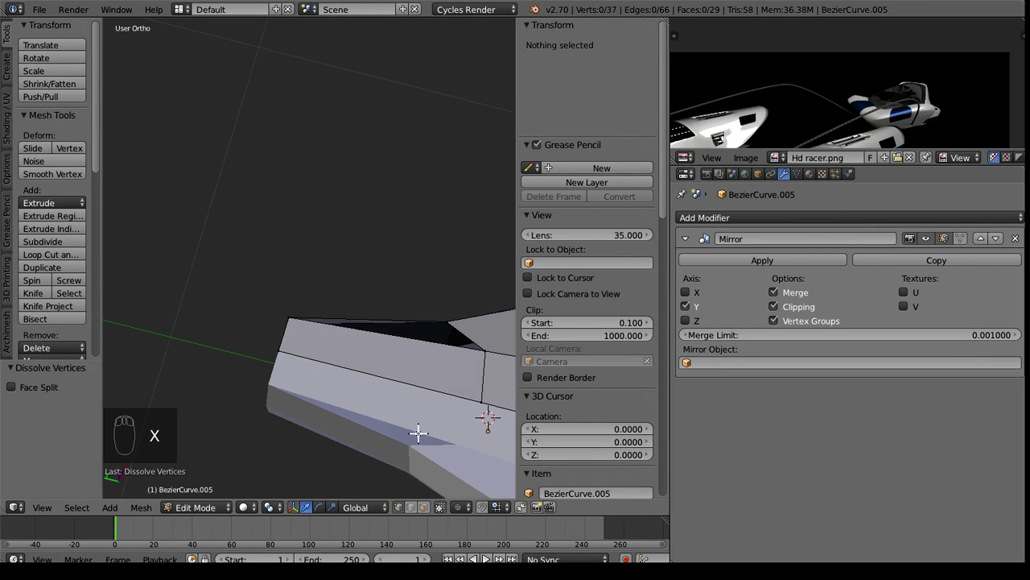
left_click_drag(484, 354, 413, 371)
key("g")
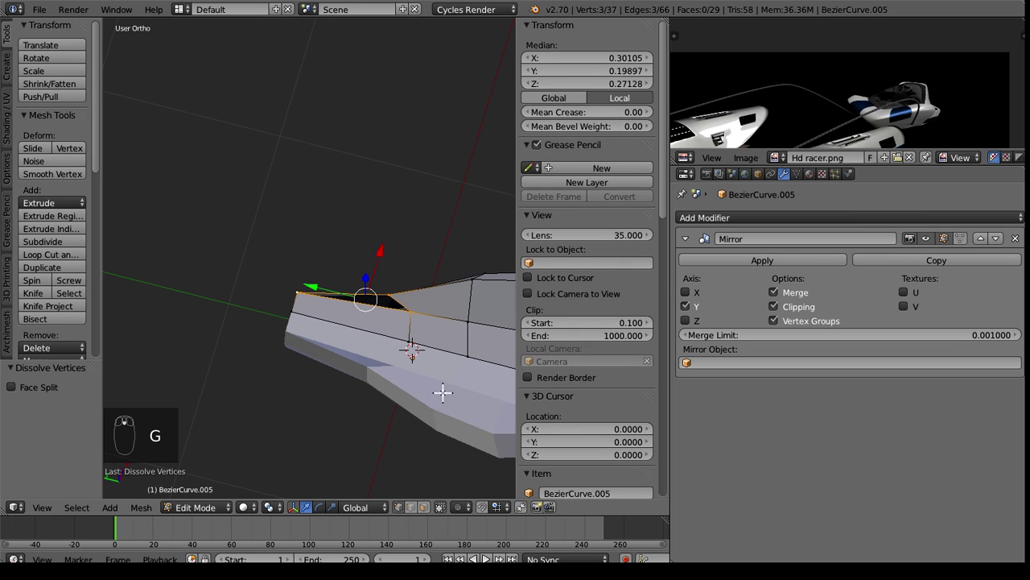
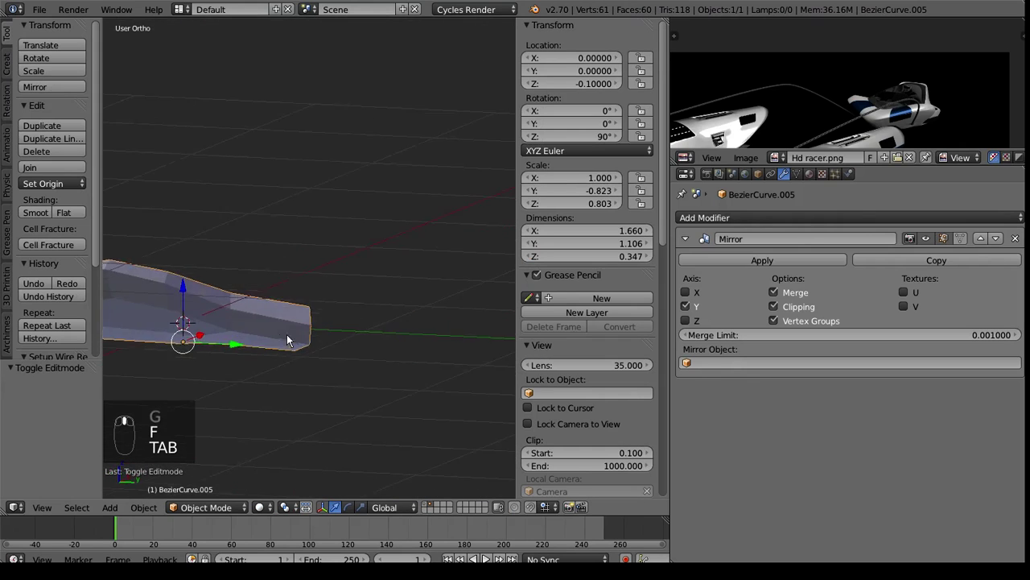
key("Tab")
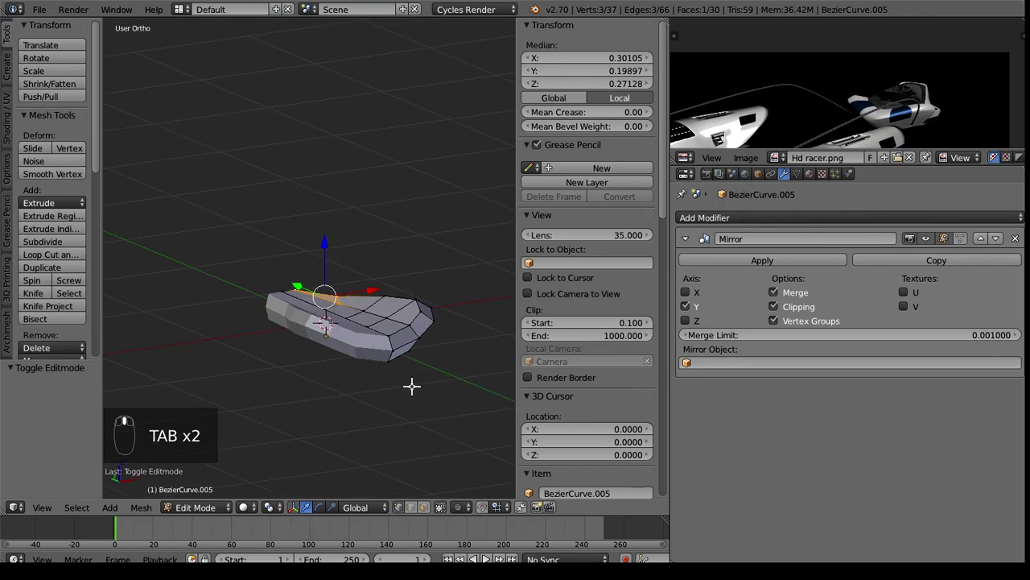
key("Tab")
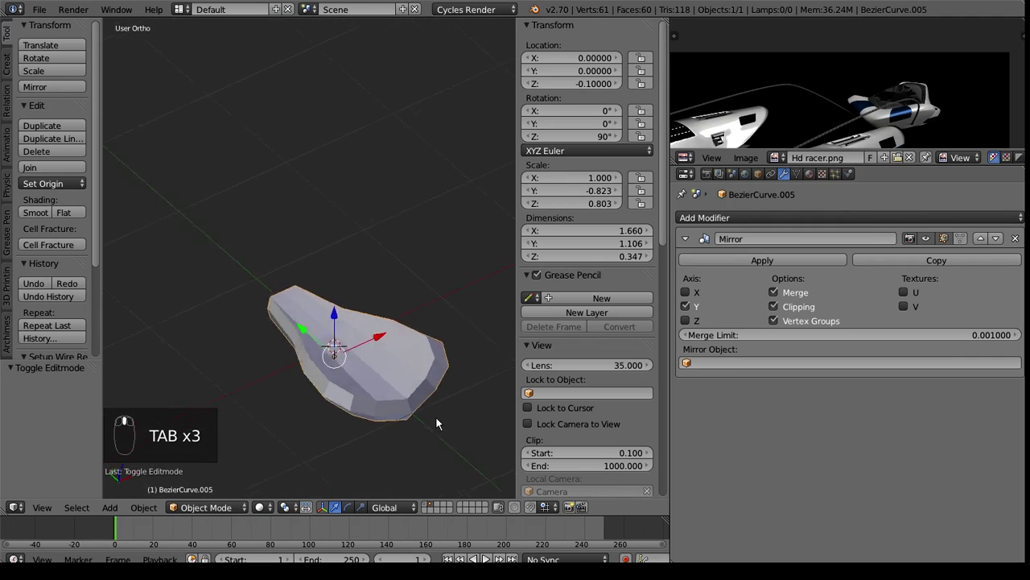
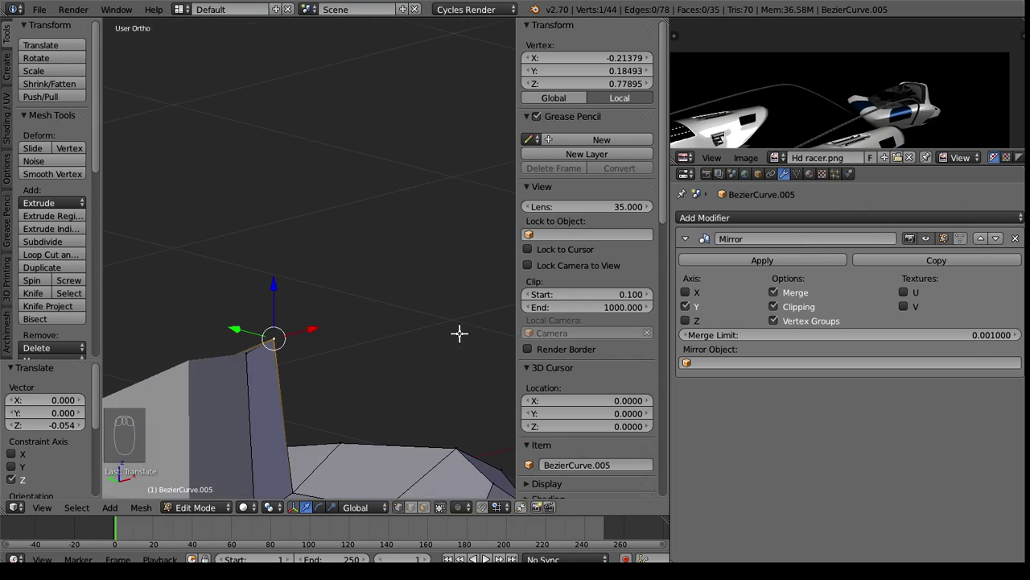
Snap the cursor to a vertex and scale the selected back vertices flat onto the centre line.
key("shift+s")
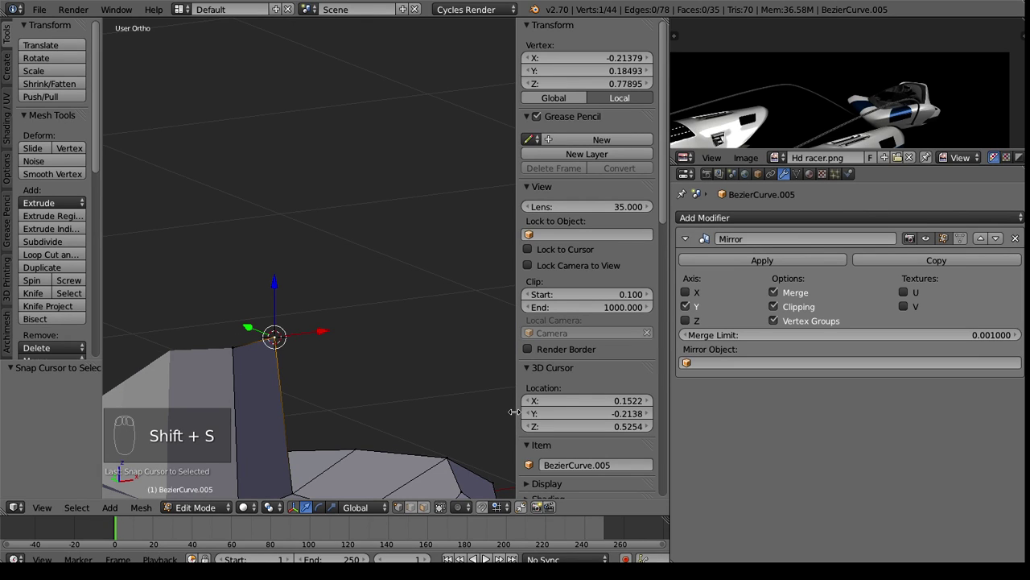
key(".")
left_click_drag(242, 343, 382, 280)
key("s")
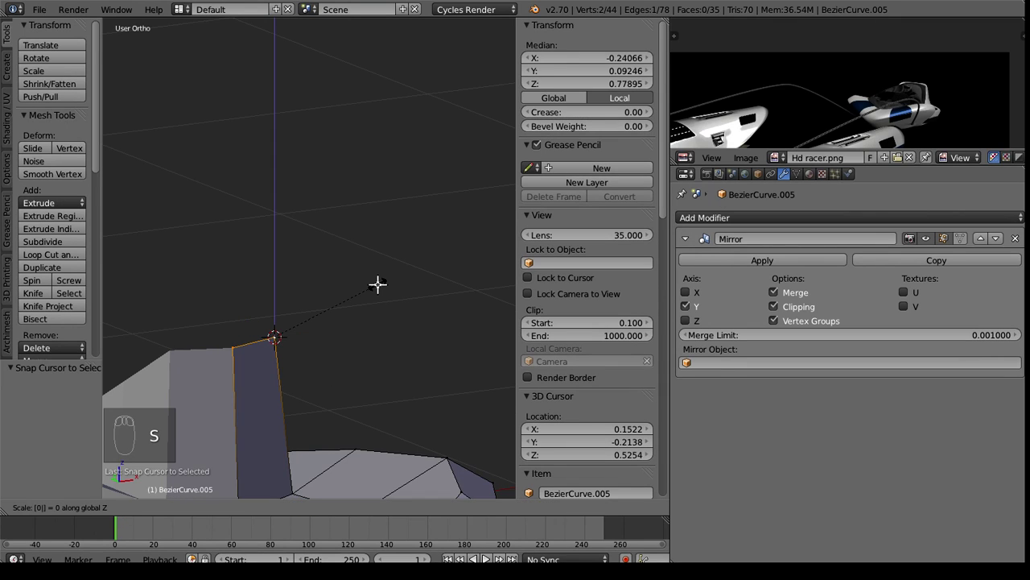
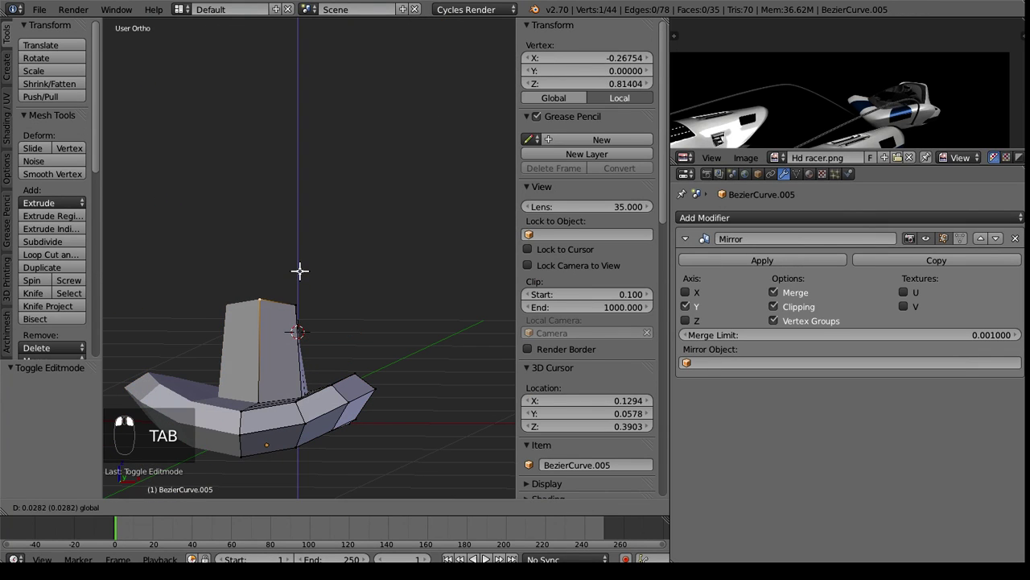
Extrude the rear top faces upward into a raised block and inspect it from around the body.
left_click_drag(369, 281, 206, 349)
key("Tab")
middle_click(206, 349)
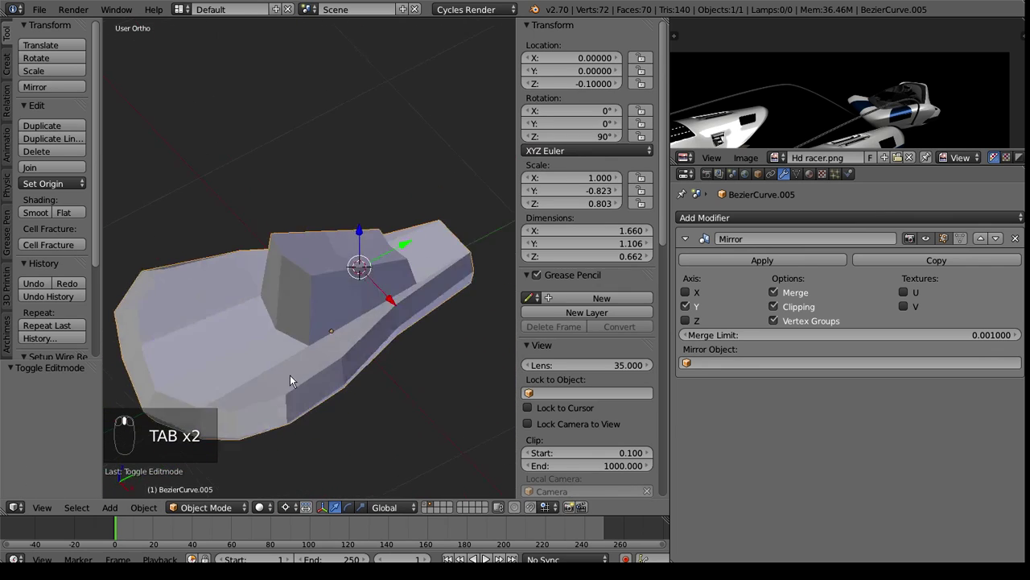
key("Tab")
left_click_drag(299, 278, 309, 461)
left_click_drag(279, 511, 424, 275)
key("s")
key("Tab")
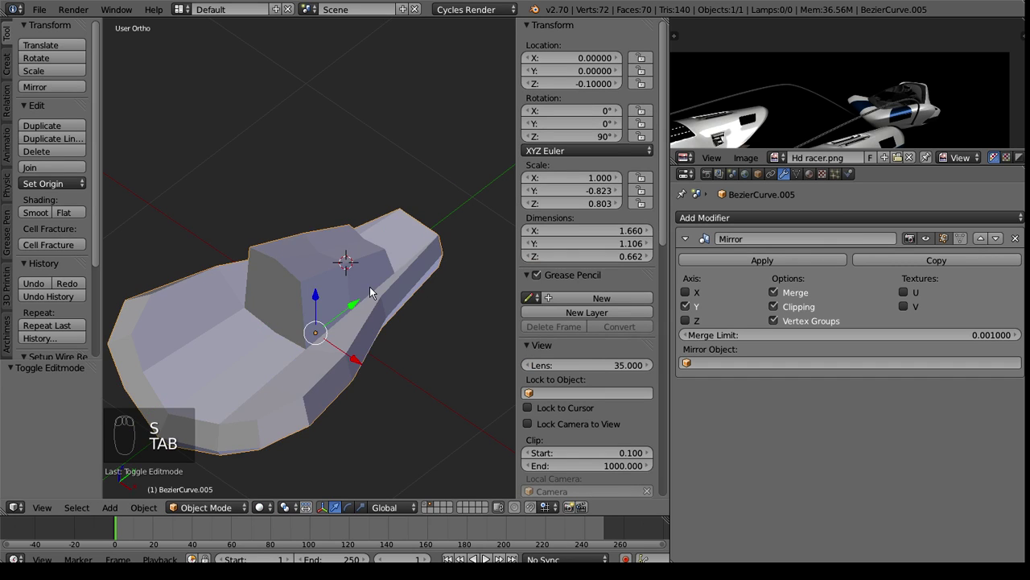
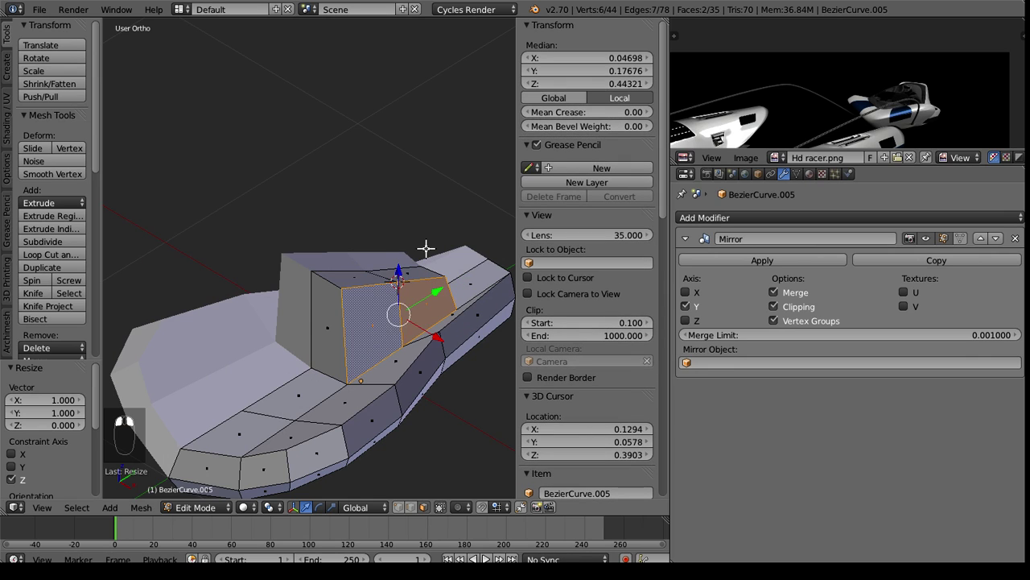
Flatten the raised block's top vertices to a level height and begin a new loop cut across the body.
key("s")
right_click(426, 244)
key("Tab")
left_click_drag(437, 269, 209, 211)
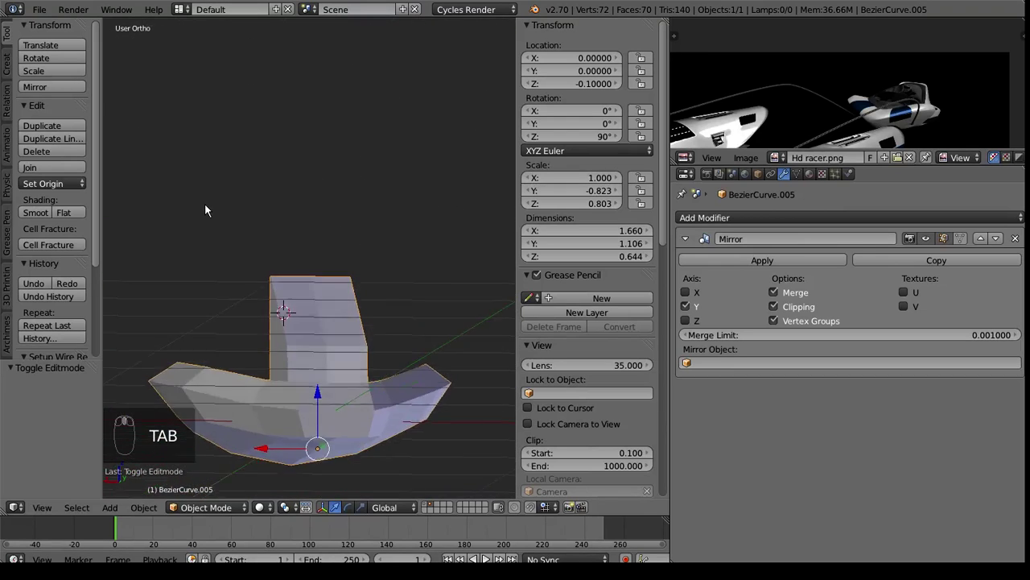
key("Tab")
left_click_drag(243, 251, 331, 286)
key("ctrl+r")
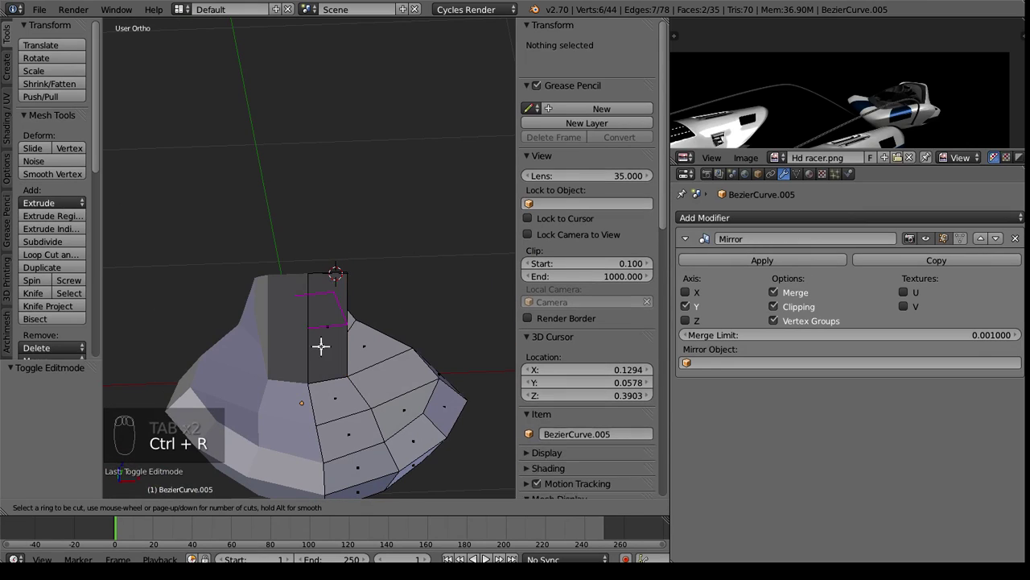
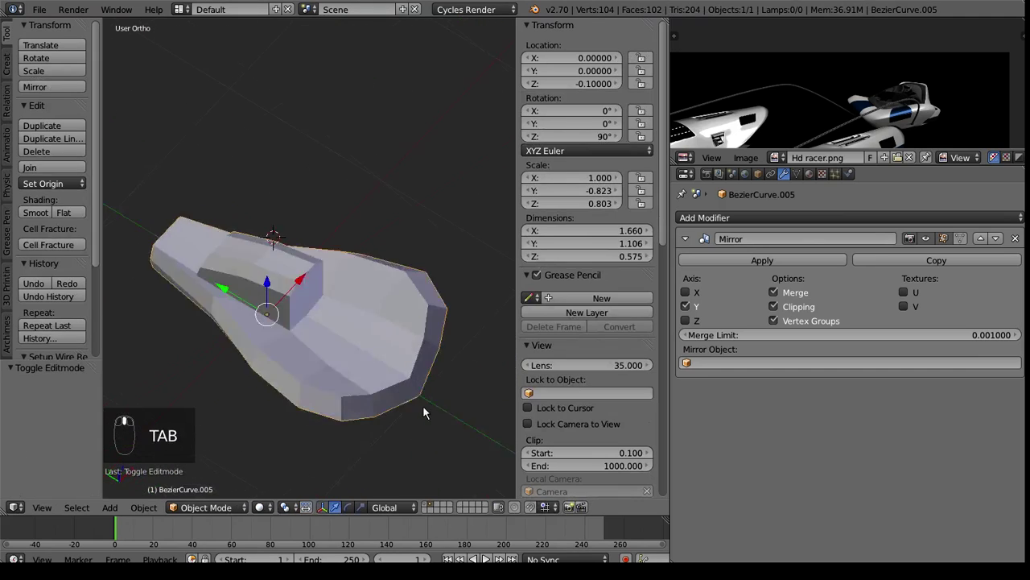
Move the raised section's vertices into shape and select the vertex pairs along its gaps.
key("Tab")
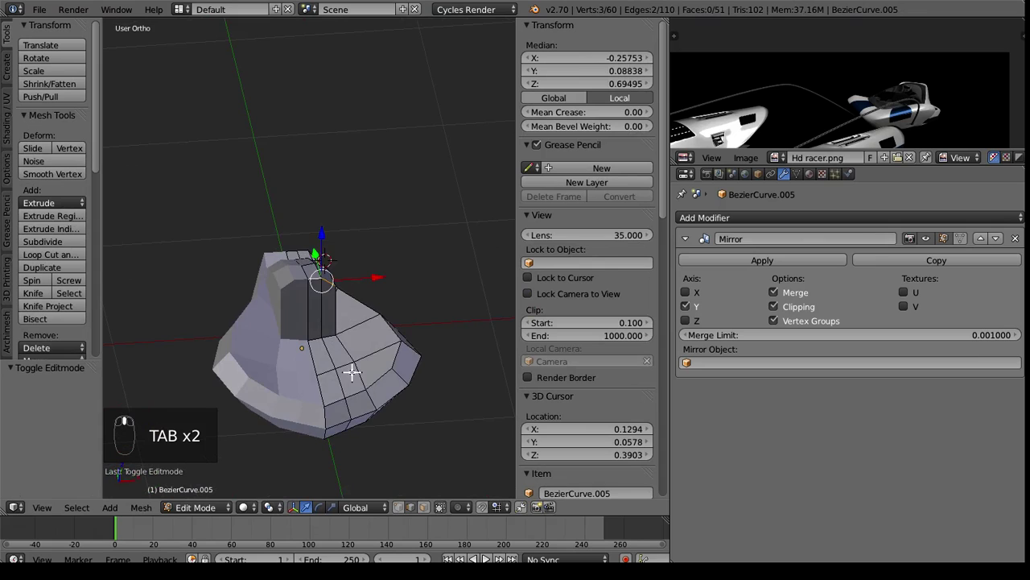
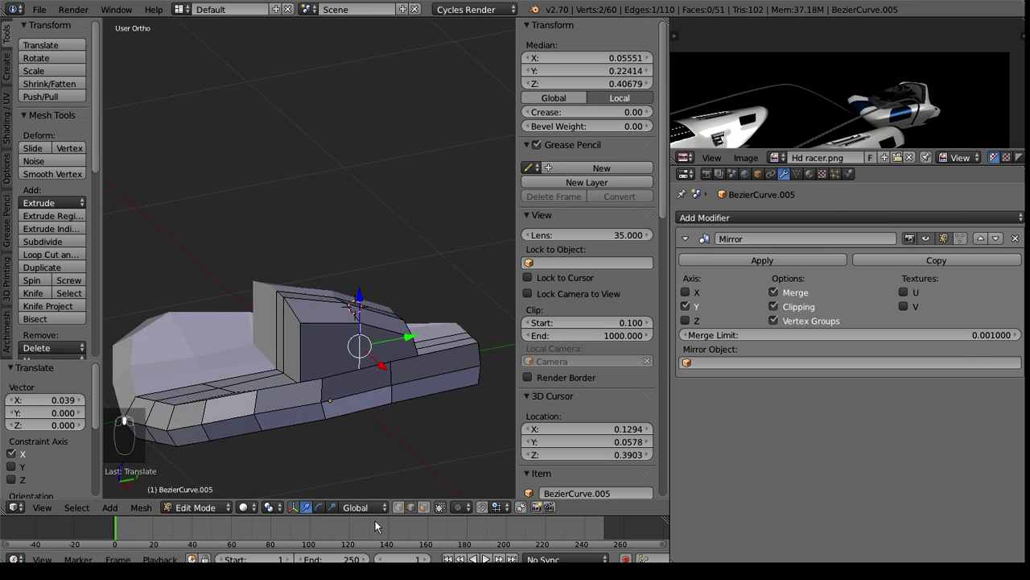
left_click_drag(402, 509, 335, 434)
middle_click(250, 341)
left_click_drag(315, 320, 347, 426)
left_click_drag(345, 399, 347, 426)
left_click_drag(347, 426, 304, 428)
left_click_drag(248, 390, 272, 431)
left_click_drag(272, 432, 215, 411)
Fill a row of new faces closing the gaps between the raised block and the body.
key("f")
key("f")
key("f")
key("f")
key("f")
left_click_drag(283, 403, 260, 377)
left_click_drag(210, 409, 373, 347)
middle_click(283, 388)
middle_click(373, 359)
Fill a further face on the block's edge, bringing the mesh to 60 vertices and 54 faces.
left_click_drag(373, 346, 306, 352)
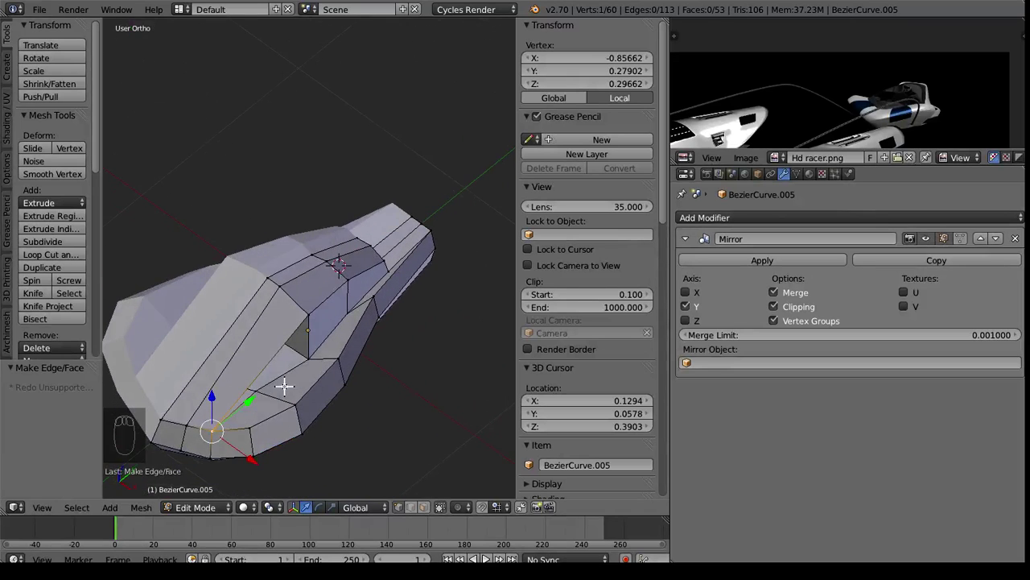
left_click_drag(259, 382, 396, 244)
key("f")
left_click(314, 308)
middle_click(395, 245)
key("Tab")
key("Tab")
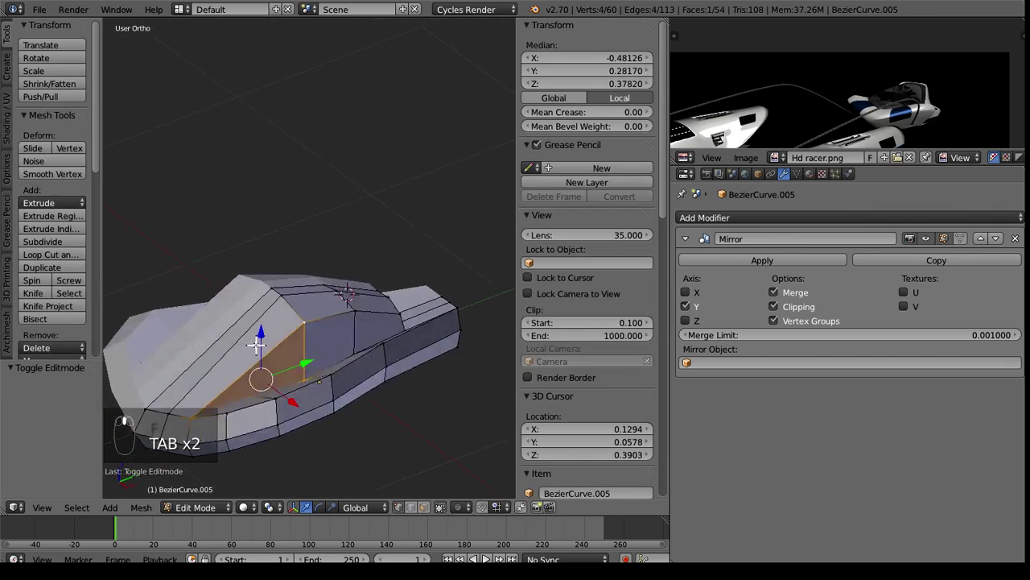
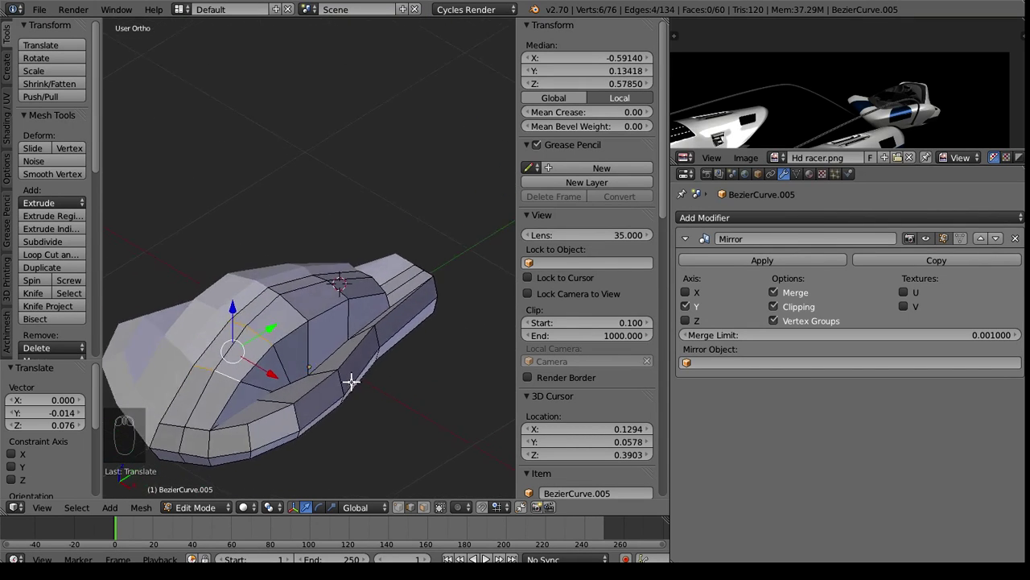
Orbit along the raised section while its side faces are filled and blended into the body.
left_click_drag(299, 376, 312, 374)
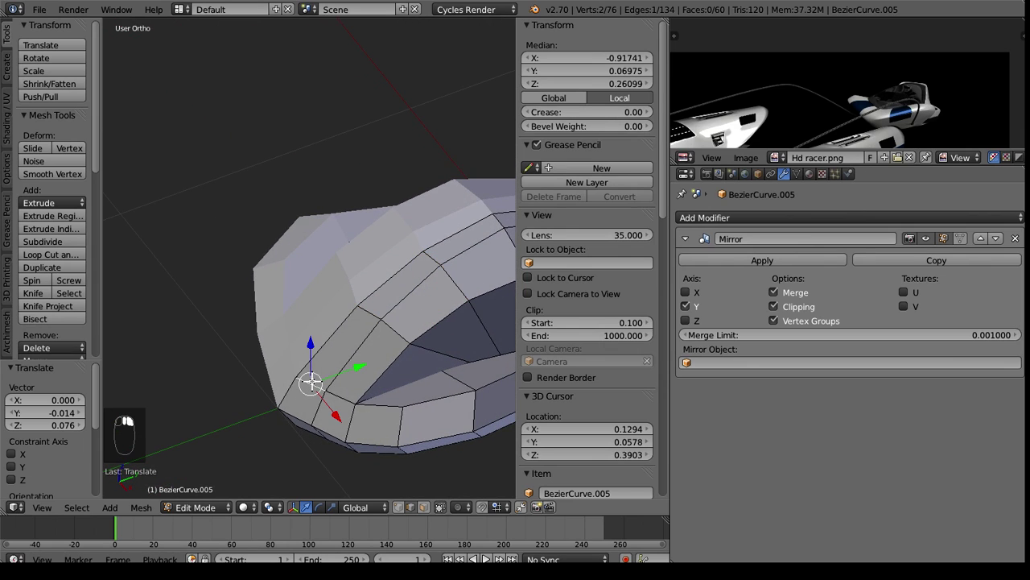
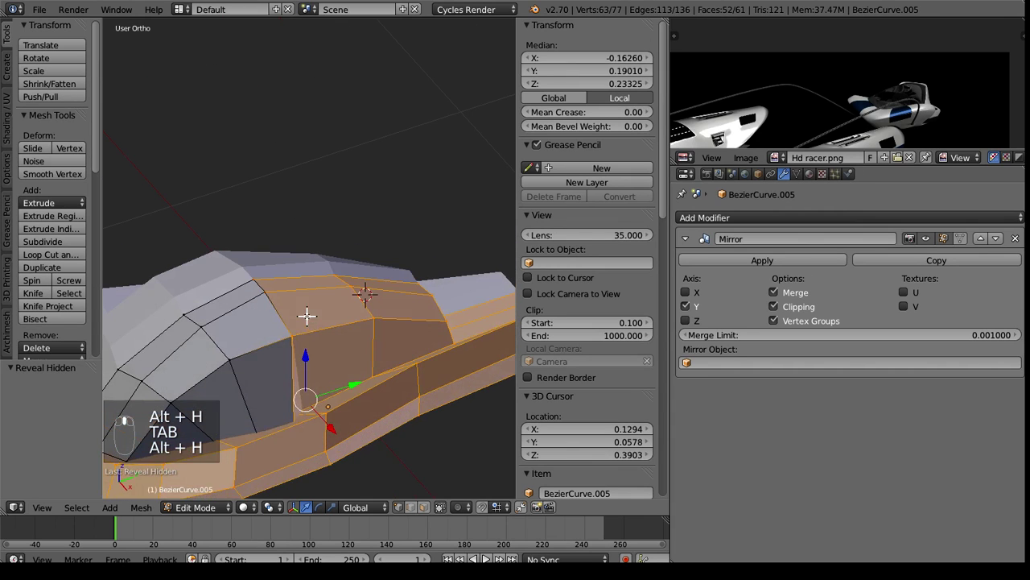
left_click_drag(307, 323, 310, 399)
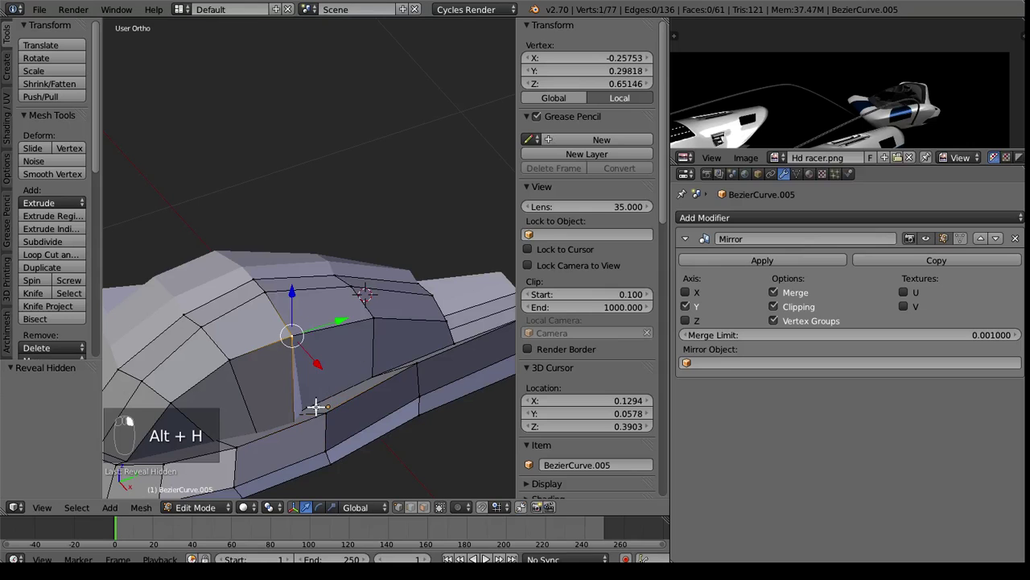
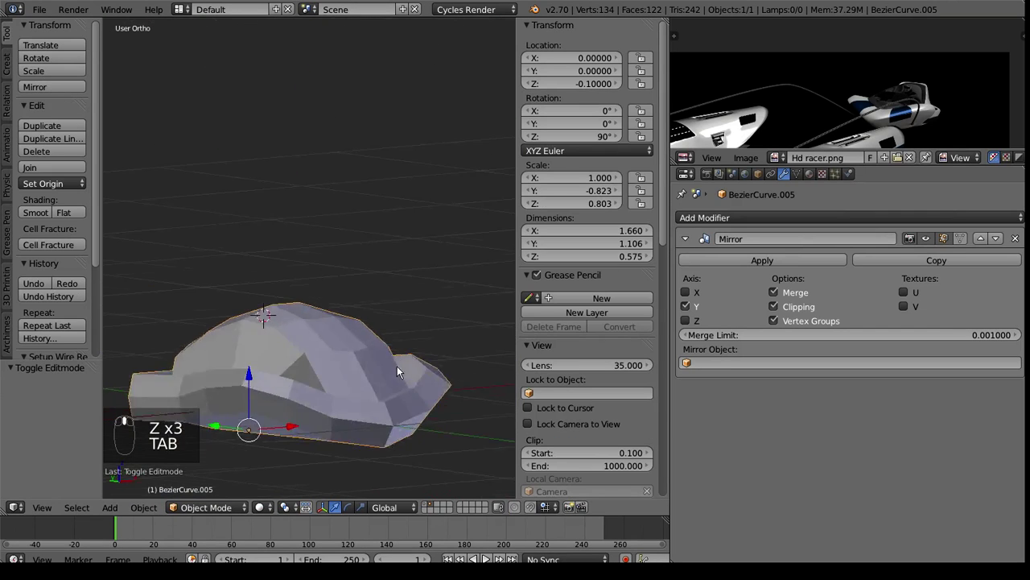
Move the front centre-line vertices inward, shortening the body from 1.660 to about 1.478.
key("Tab")
left_click(299, 328)
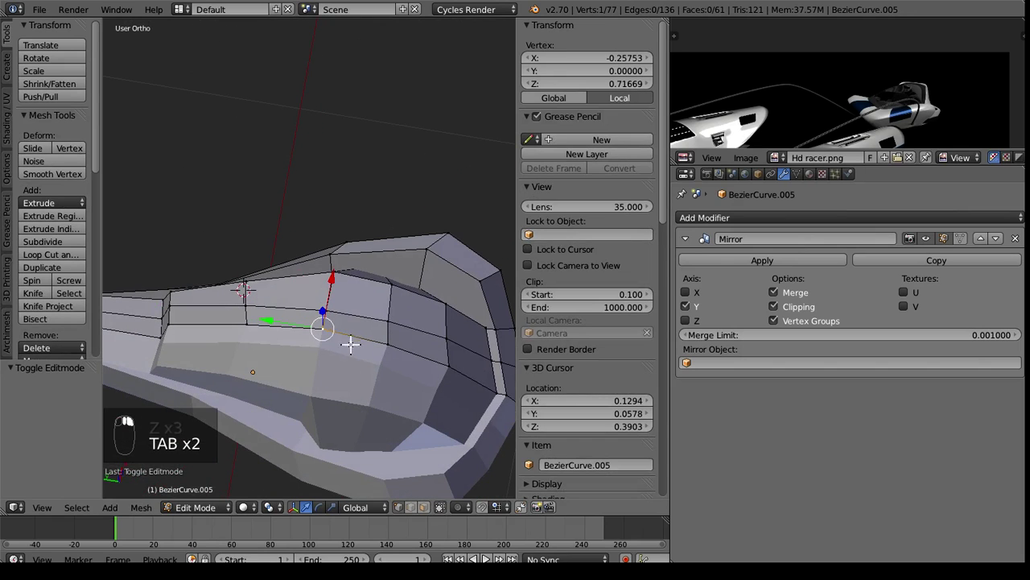
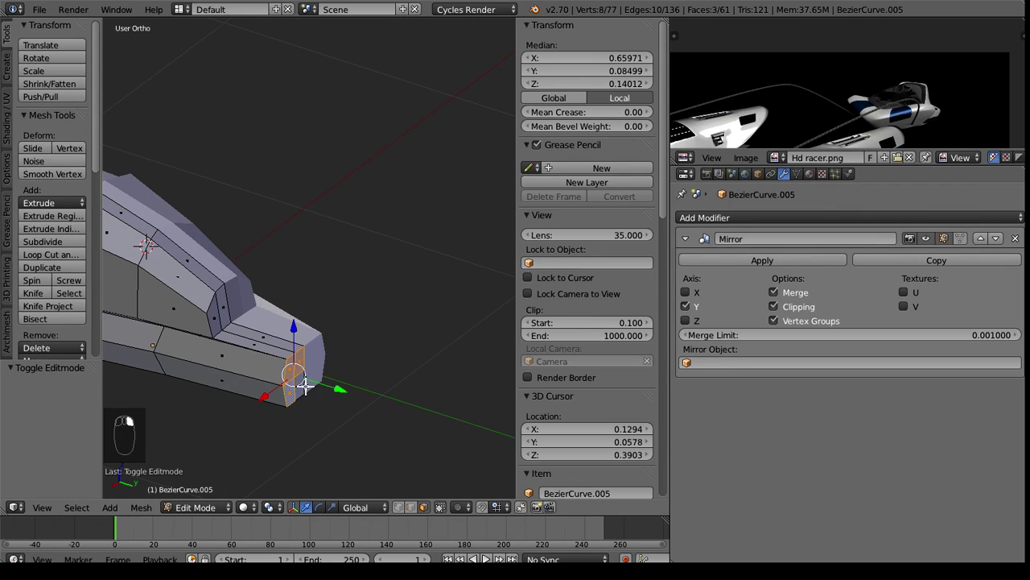
left_click_drag(335, 385, 187, 452)
key("Tab")
left_click_drag(186, 453, 675, 433)
Raise the Subdivision Surface viewport level to 2 and return to editing the smoothed mesh.
left_click_drag(821, 229, 676, 440)
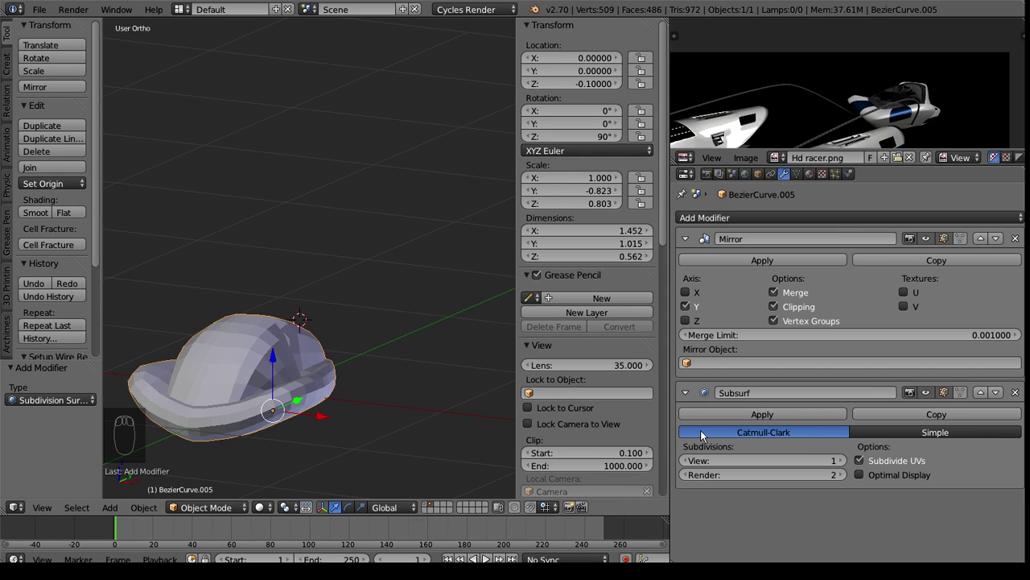
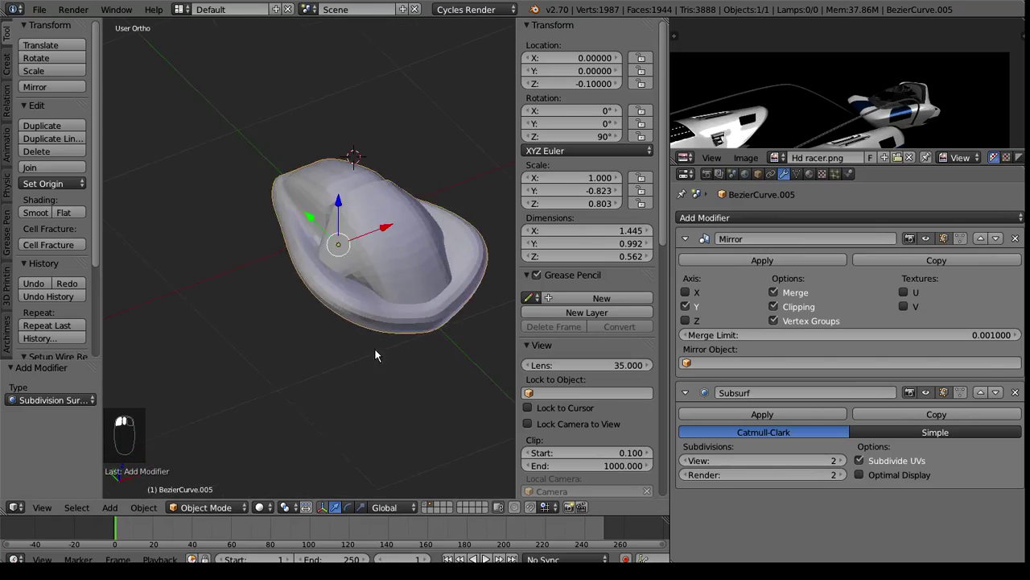
middle_click(463, 302)
middle_click(419, 243)
key("Tab")
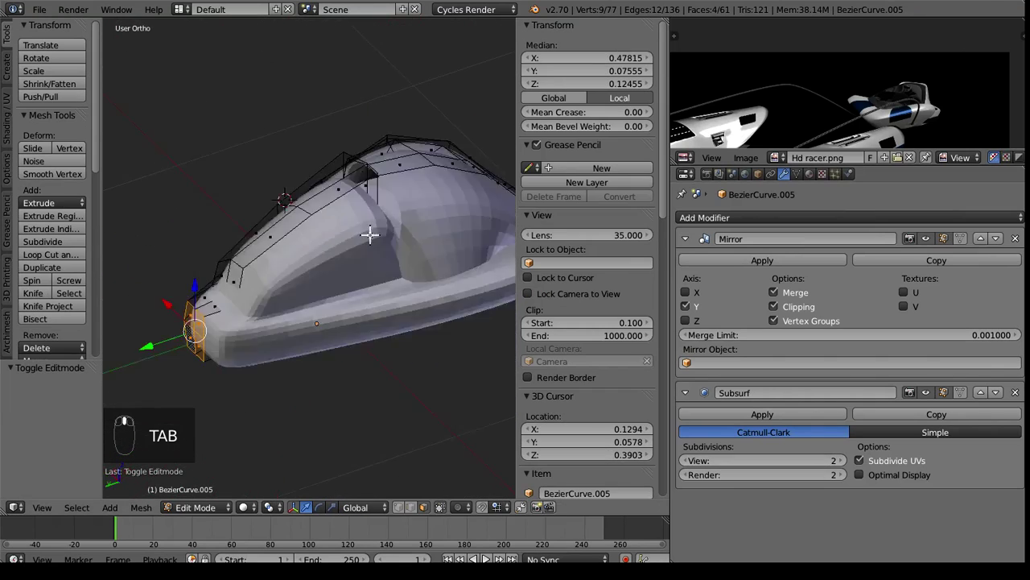
Cut supporting edge loops across the raised section and slide them toward its edges, reaching 91 vertices.
key("ctrl+r")
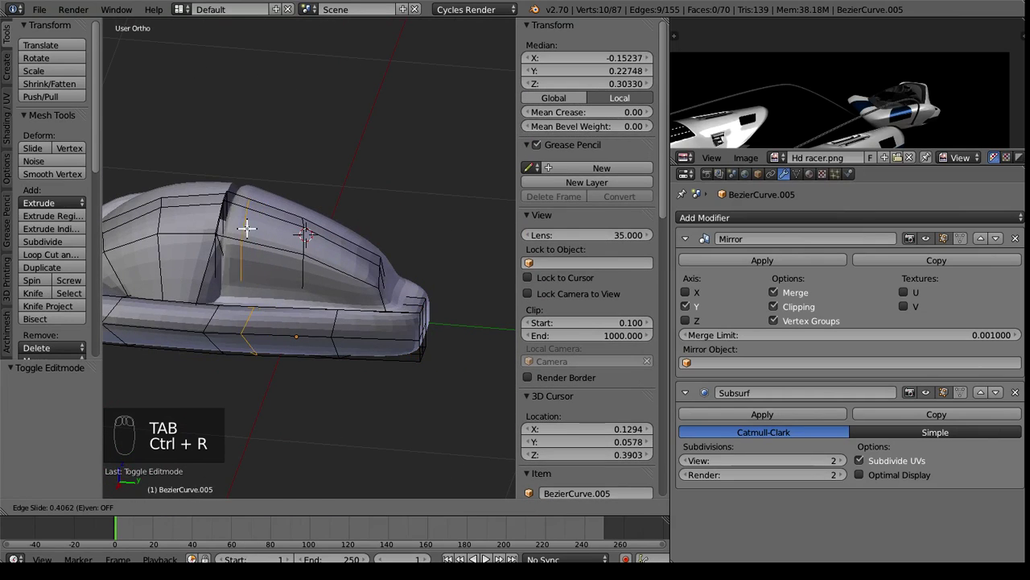
left_click_drag(287, 226, 227, 226)
key("ctrl+r")
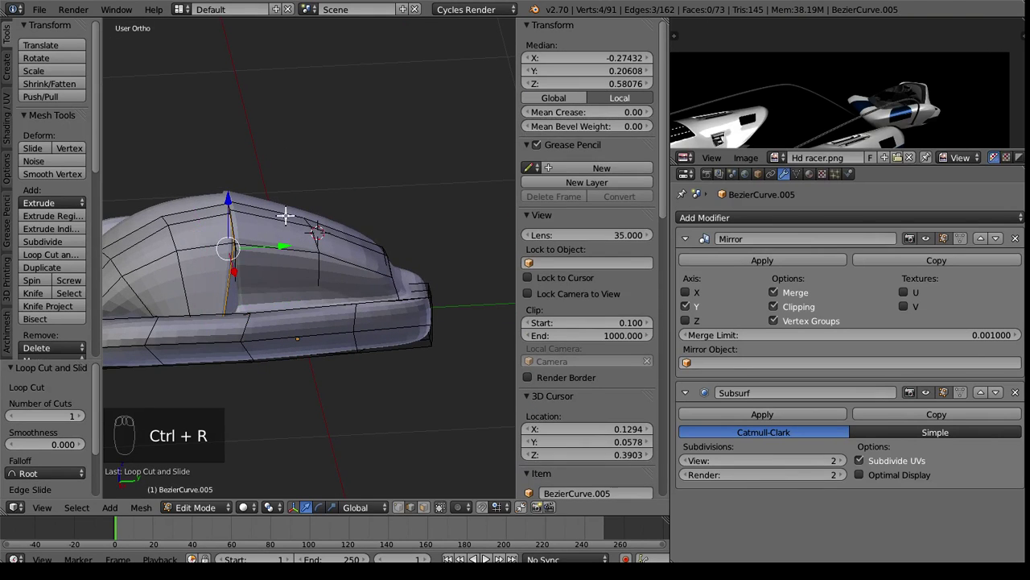
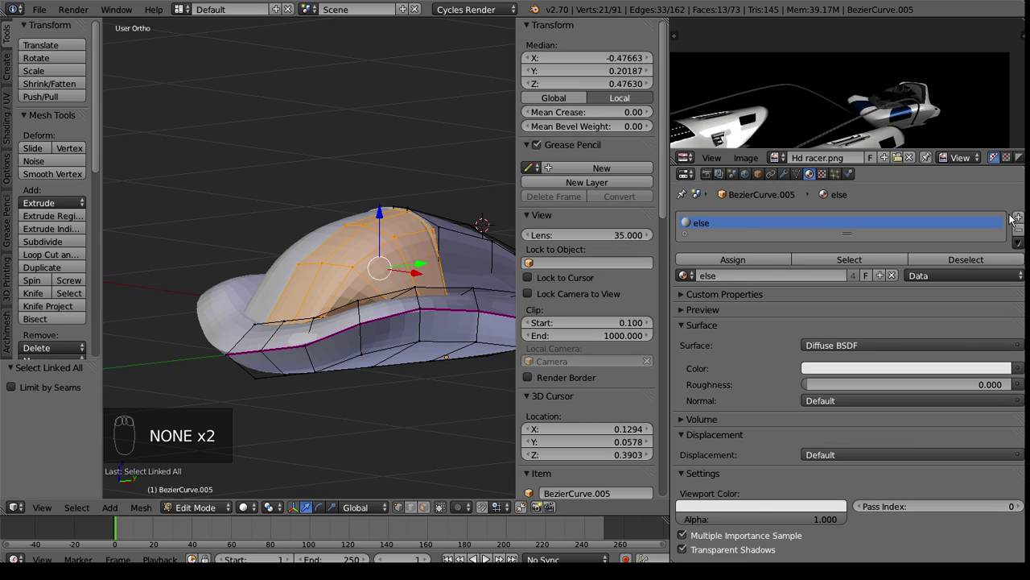
Assign the new black 'dummy Black' material to the selected cockpit dome faces.
left_click_drag(1020, 221, 318, 231)
left_click_drag(288, 288, 283, 200)
key("Tab")
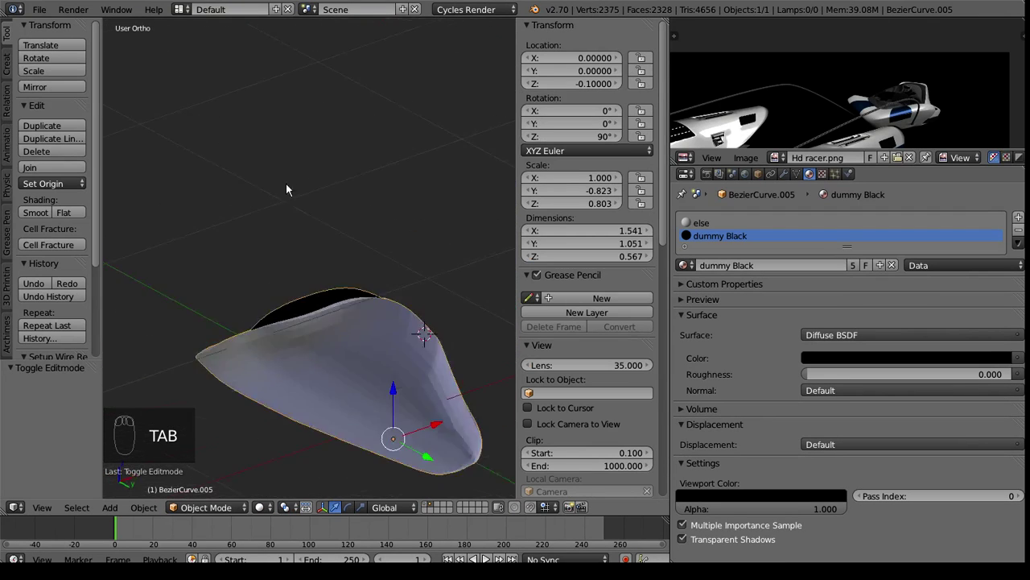
key("Tab")
middle_click(338, 216)
Inspect the black dome against the white body from around and from a straight side view.
left_click(324, 239)
left_click_drag(348, 294, 448, 315)
left_click_drag(449, 314, 383, 323)
key("Tab")
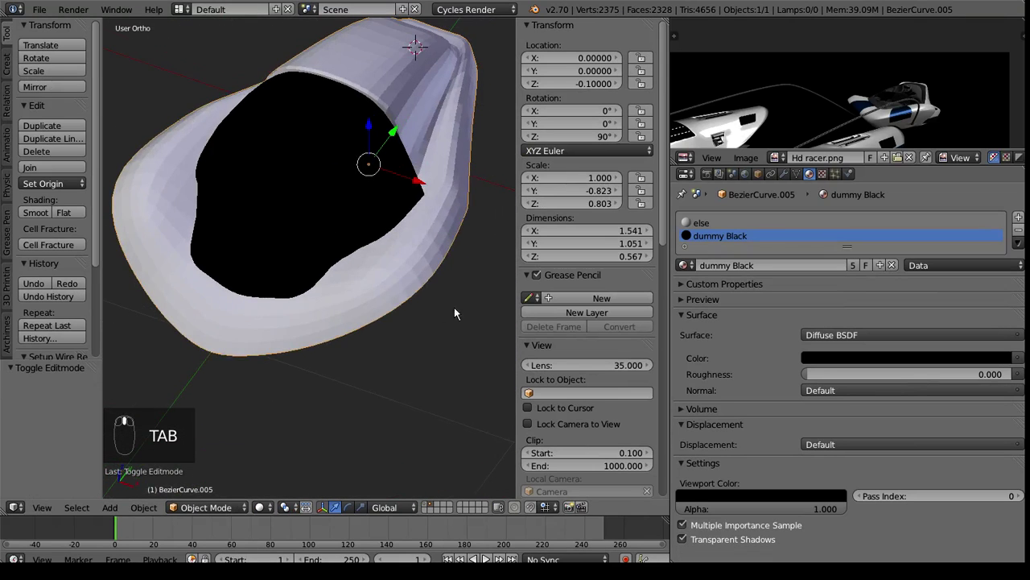